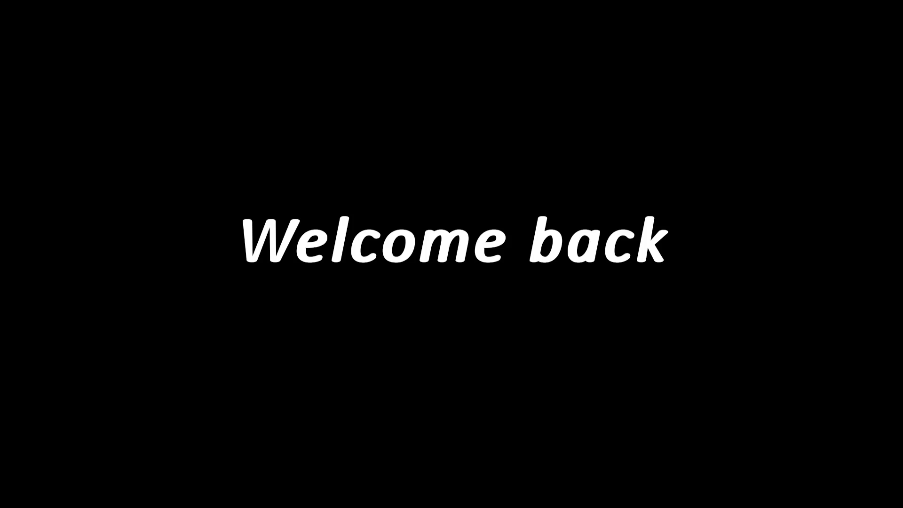
Step: Inspect the ninja blockout over its reference and raise the cone body's viewport subdivision level
click(590, 339)
middle_click(530, 302)
scroll(up, 3)
middle_click(432, 263)
key(z)
key(z)
middle_click(348, 284)
click(352, 293)
key(z)
click(338, 298)
middle_click(384, 322)
scroll(up, 3)
scroll(down, 3)
middle_click(397, 313)
scroll(up, 3)
scroll(down, 3)
middle_click(410, 275)
middle_click(357, 254)
click(796, 210)
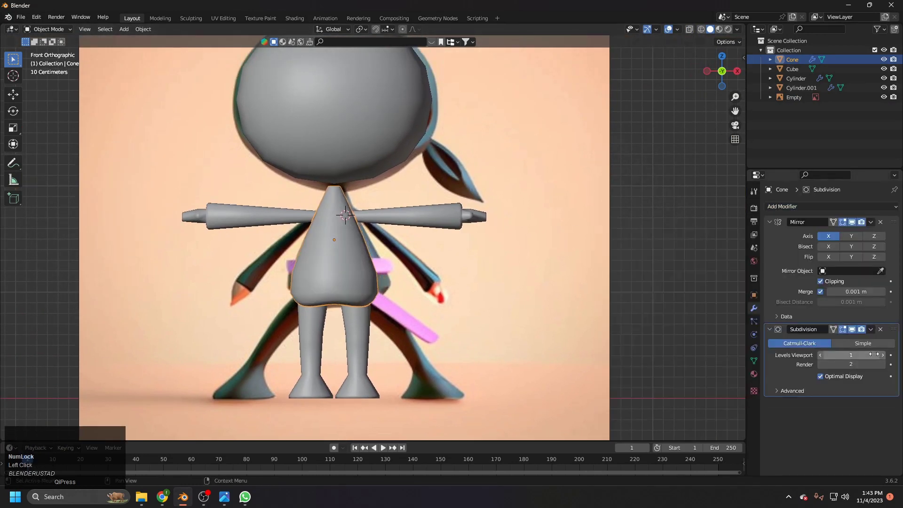
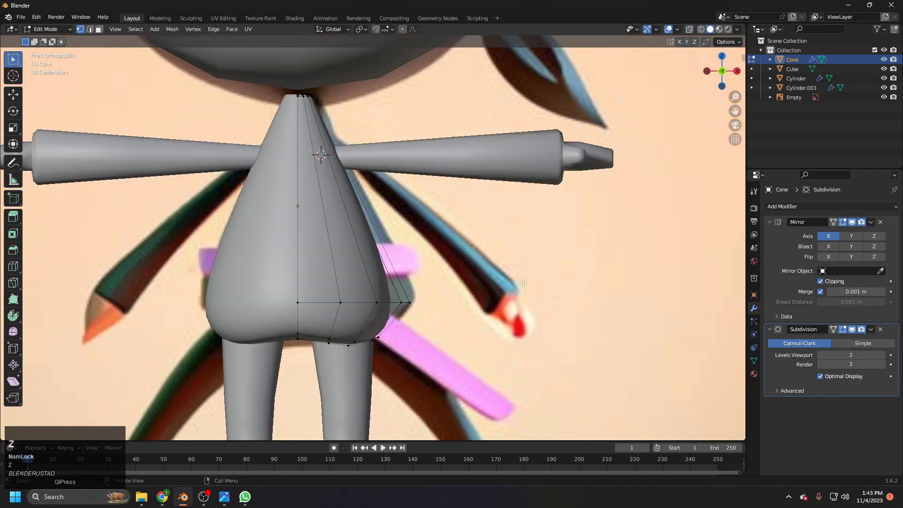
Step: With X-ray on, crease the cone body's bottom edge loops to 1 so the flared rim stays sharp
scroll(down, 3)
click(855, 333)
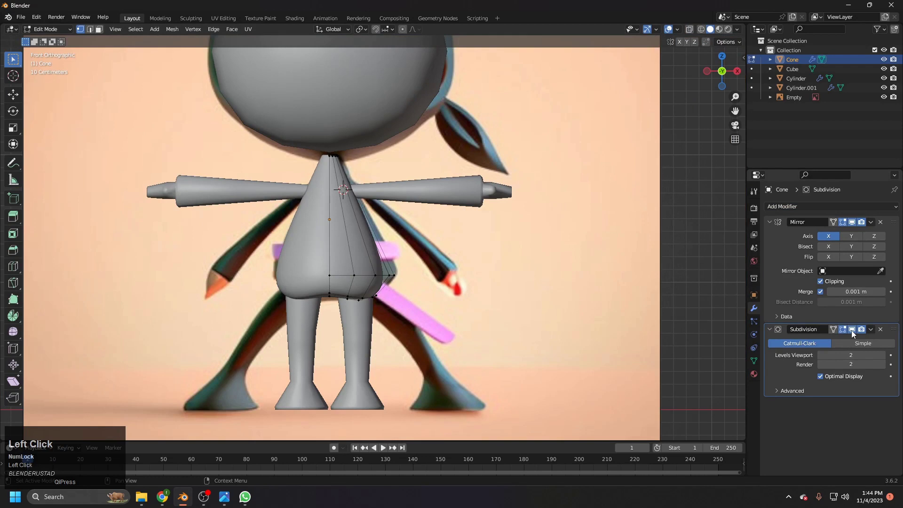
click(774, 344)
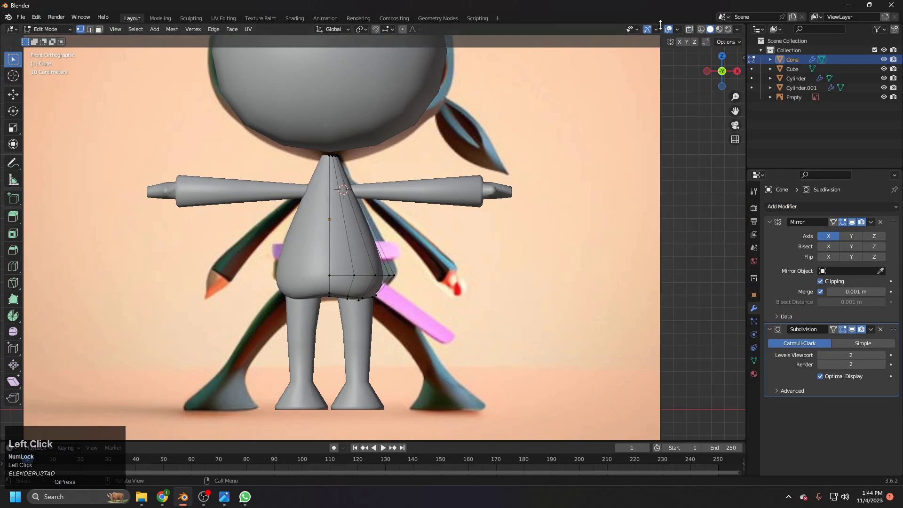
click(703, 28)
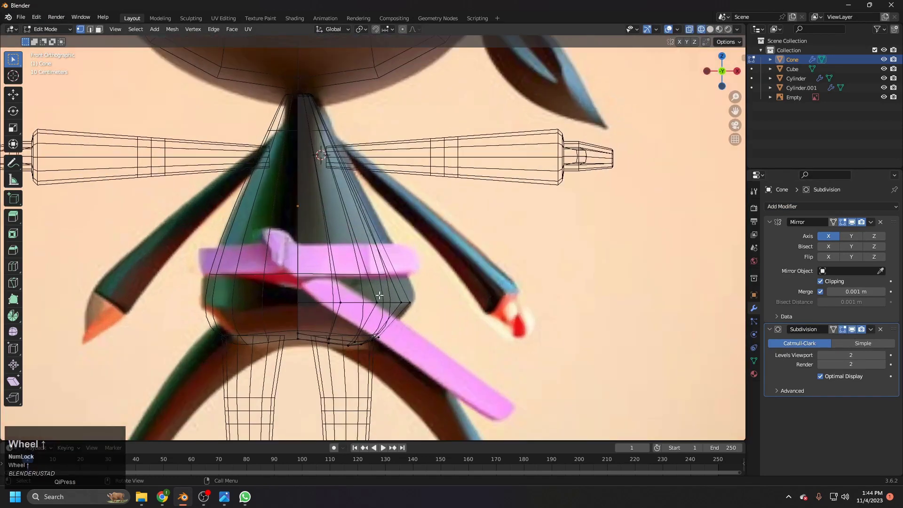
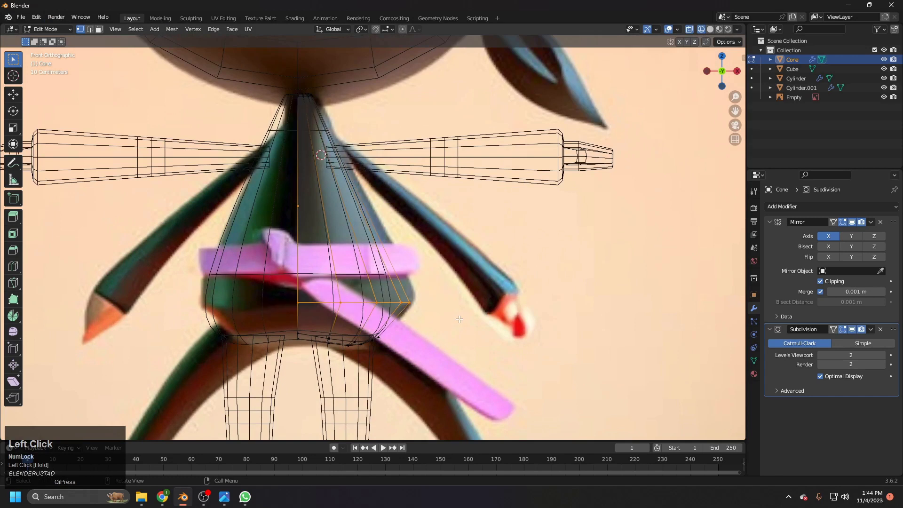
key(n)
drag(561, 132, 716, 25)
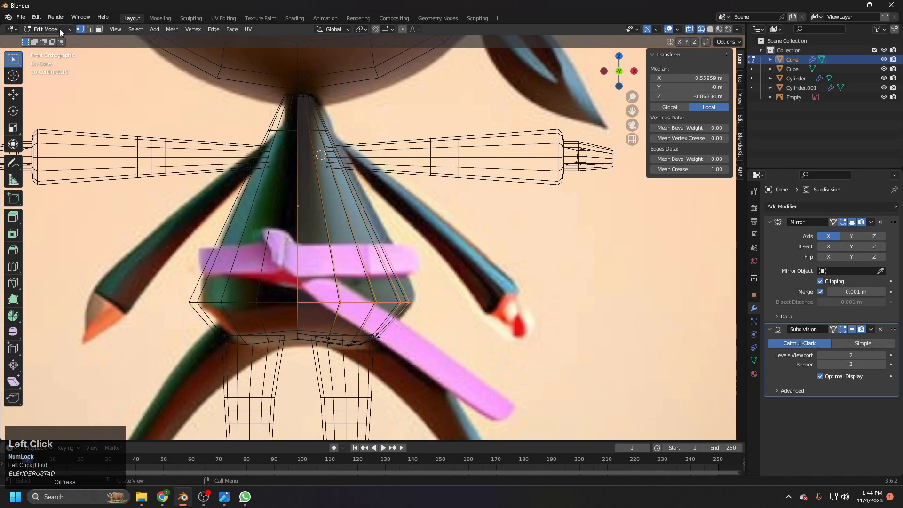
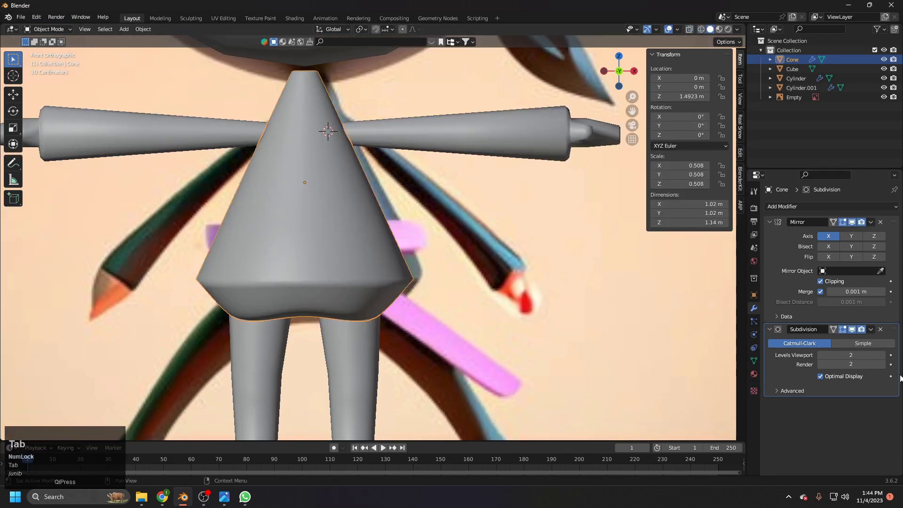
click(856, 331)
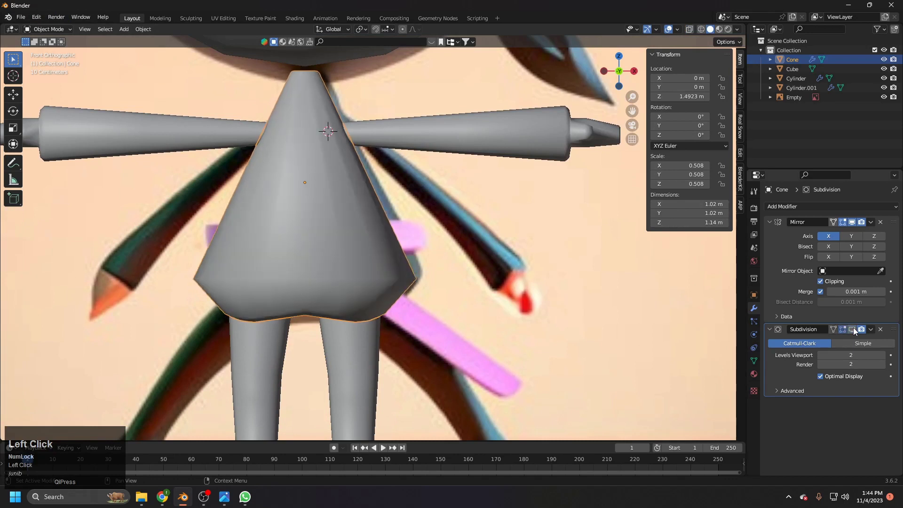
middle_click(386, 194)
middle_click(362, 194)
scroll(up, 3)
key(Tab)
scroll(up, 3)
middle_click(379, 219)
click(345, 204)
click(342, 202)
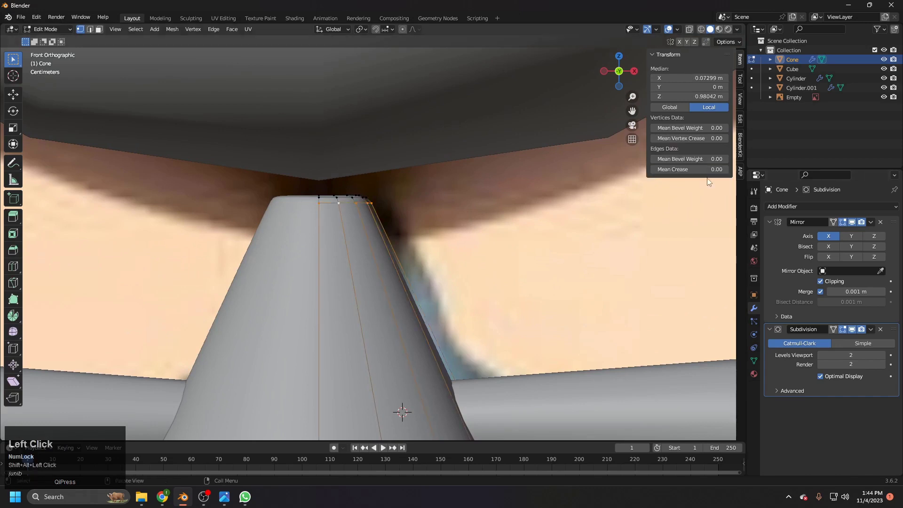
key(Tab)
scroll(down, 3)
middle_click(369, 273)
middle_click(397, 245)
middle_click(433, 242)
click(398, 288)
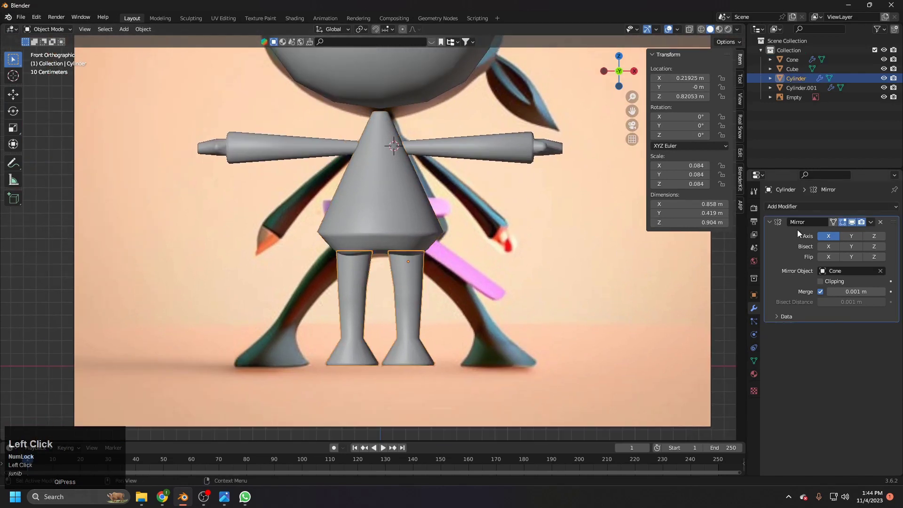
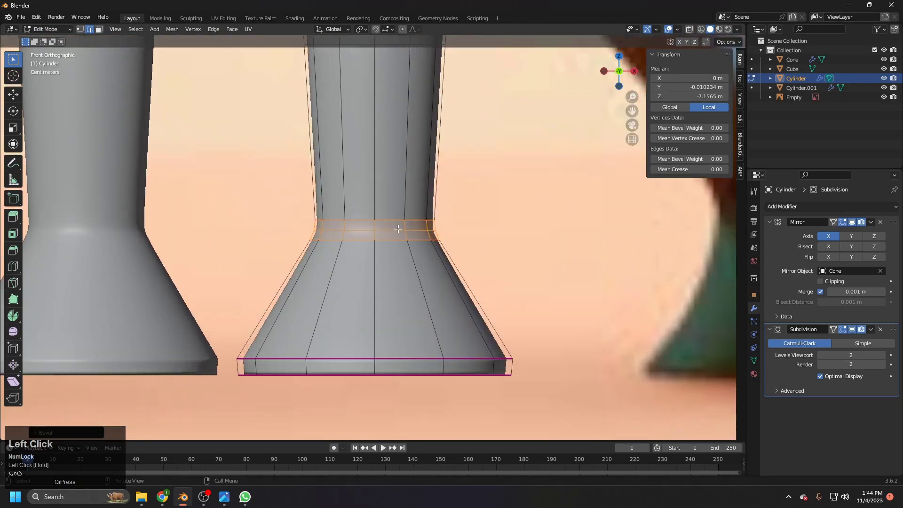
Step: Crease the ankle and sole loops so the flared feet stay sharp, then leave Edit Mode
click(398, 227)
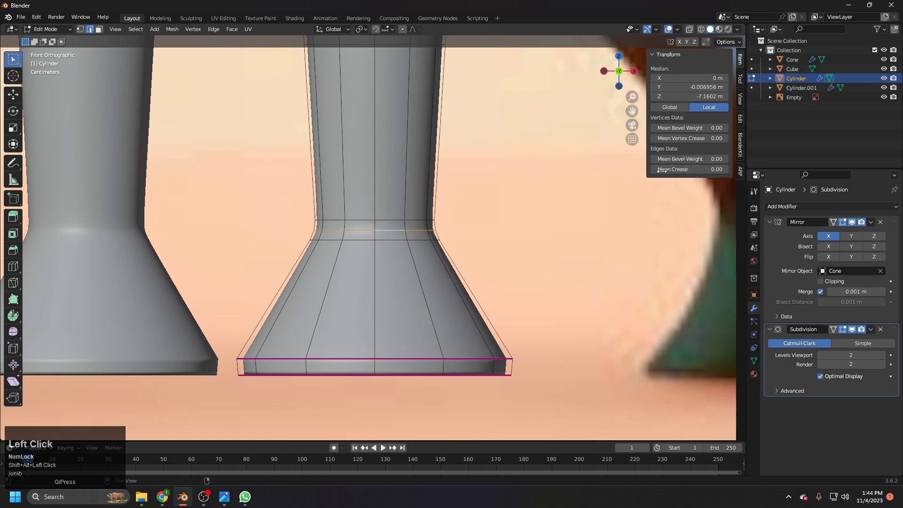
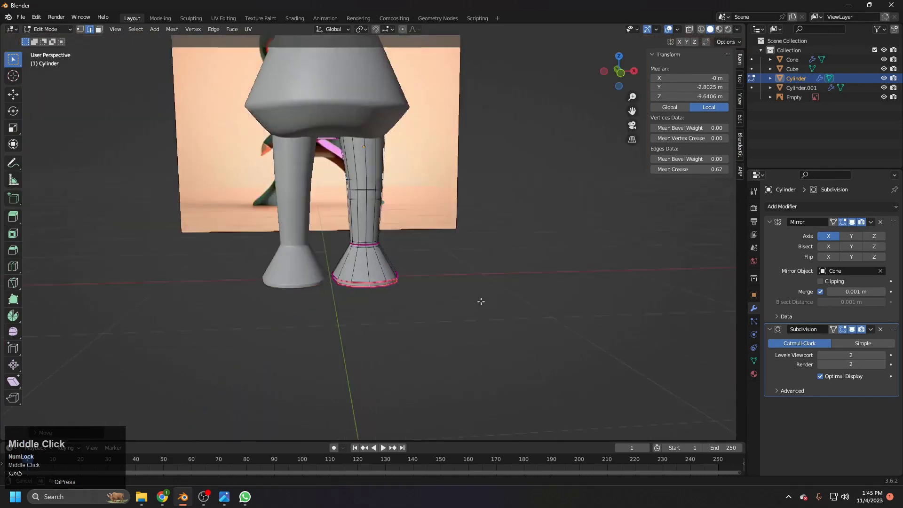
key(Tab)
Step: Review the smoothed legs from the front against the reference and select the arms object
click(502, 323)
scroll(down, 3)
middle_click(480, 314)
key(1)
middle_click(430, 206)
scroll(up, 3)
middle_click(401, 287)
key(z)
scroll(up, 3)
click(353, 271)
key(z)
scroll(down, 3)
middle_click(361, 235)
click(441, 259)
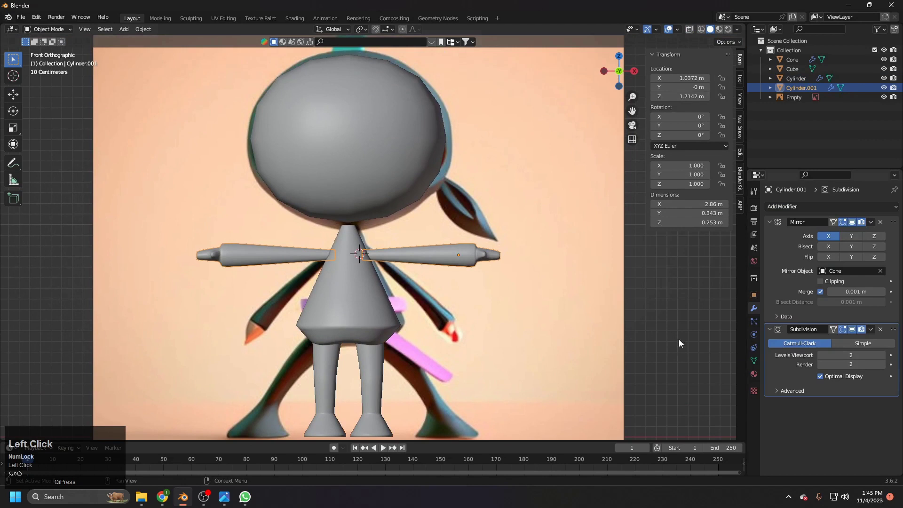
Step: Enter the arm mesh and crease the wrist loops so the wrist ring stays sharp under subdivision
middle_click(401, 277)
scroll(up, 3)
middle_click(398, 267)
middle_click(470, 261)
scroll(up, 3)
key(Tab)
click(433, 310)
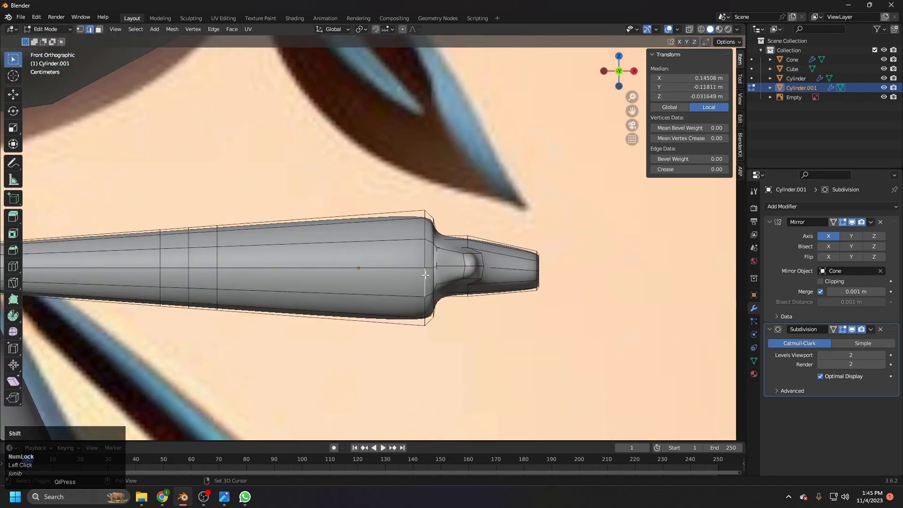
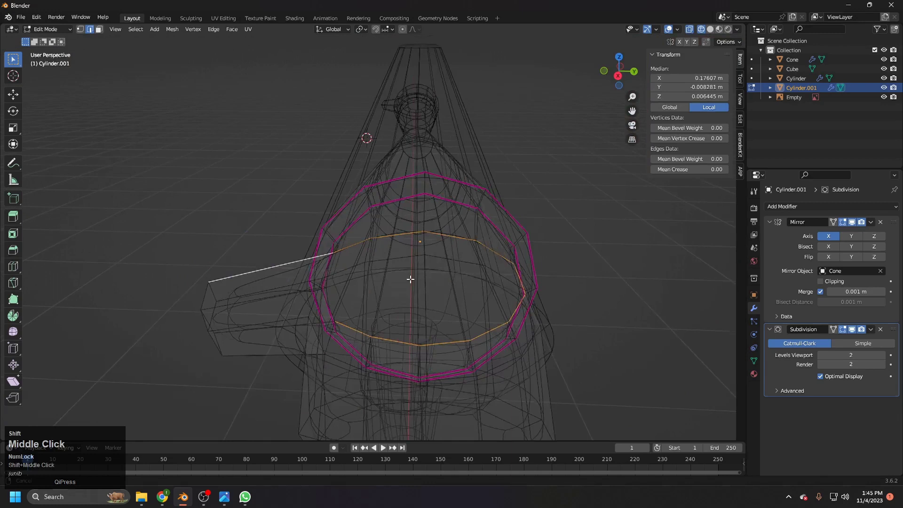
middle_click(387, 288)
key(z)
scroll(down, 3)
middle_click(482, 306)
key(ctrl+z)
click(858, 222)
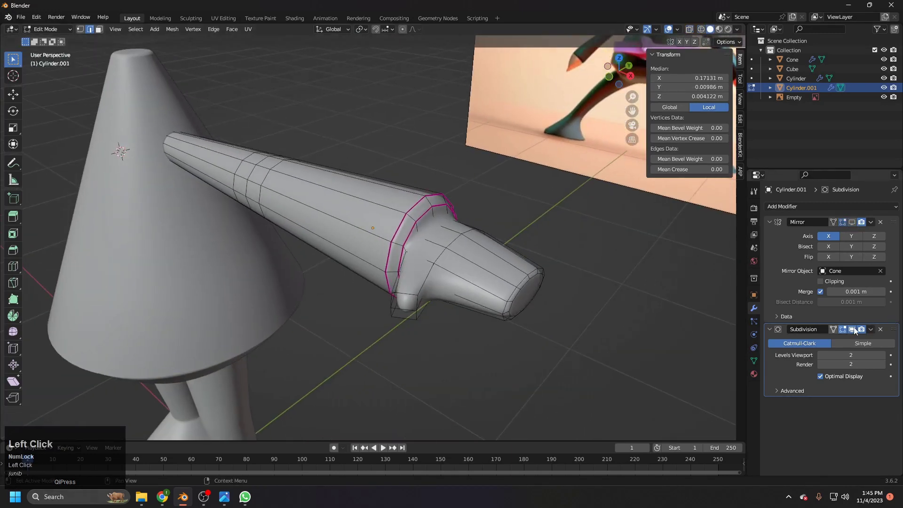
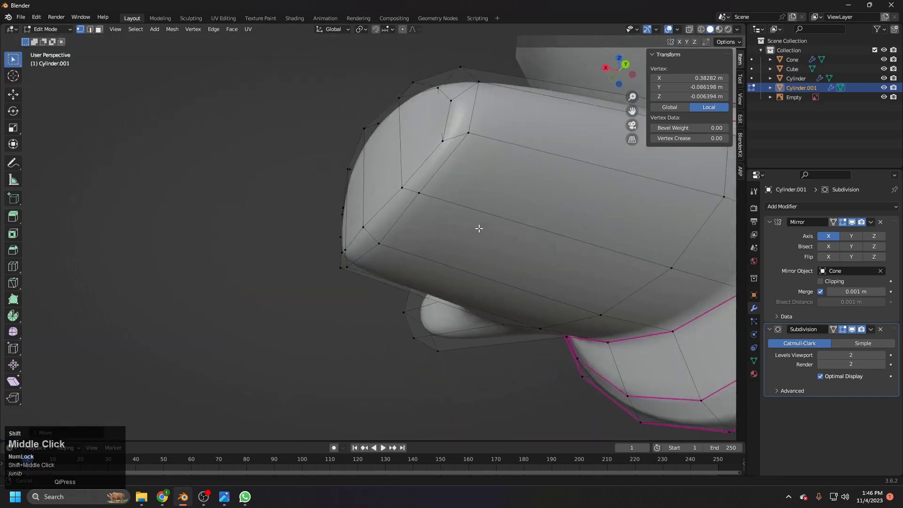
Step: Move a corner vertex of the hand along X with proportional editing to round the hand tip, then exit
click(407, 193)
middle_click(445, 240)
key(g)
key(x)
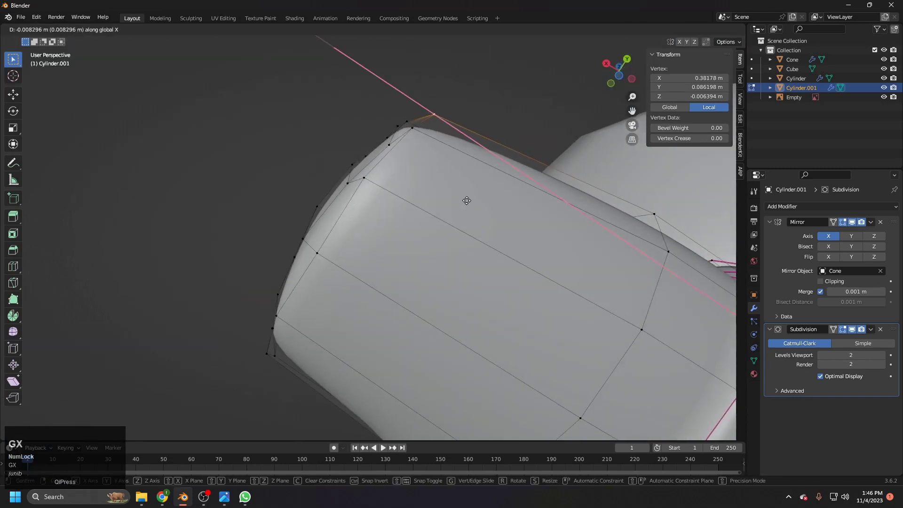
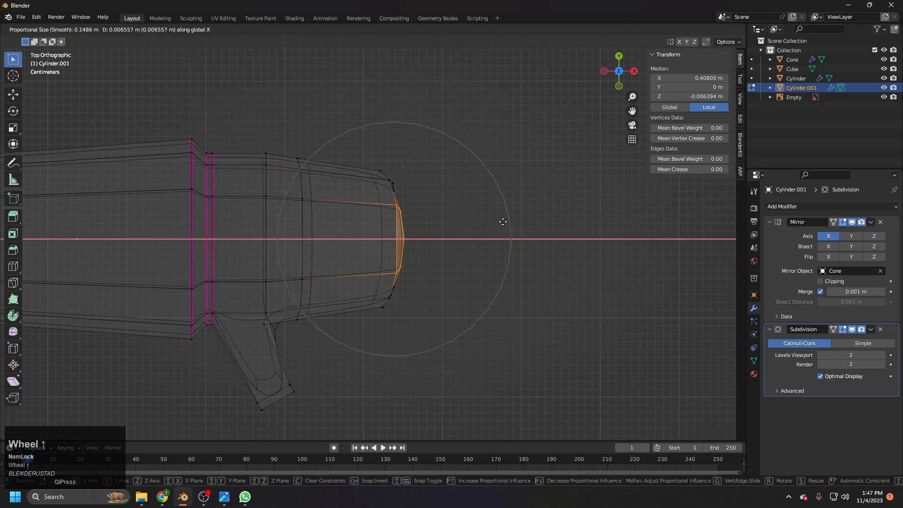
click(510, 224)
key(z)
key(1)
key(Tab)
scroll(down, 3)
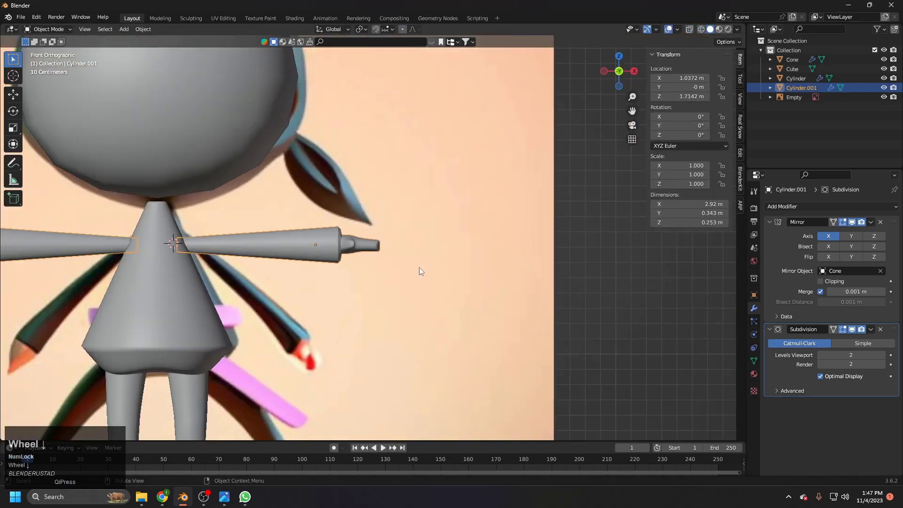
click(547, 263)
middle_click(350, 287)
scroll(up, 3)
click(316, 261)
scroll(up, 3)
middle_click(258, 243)
key(Tab)
scroll(down, 3)
click(566, 267)
middle_click(402, 257)
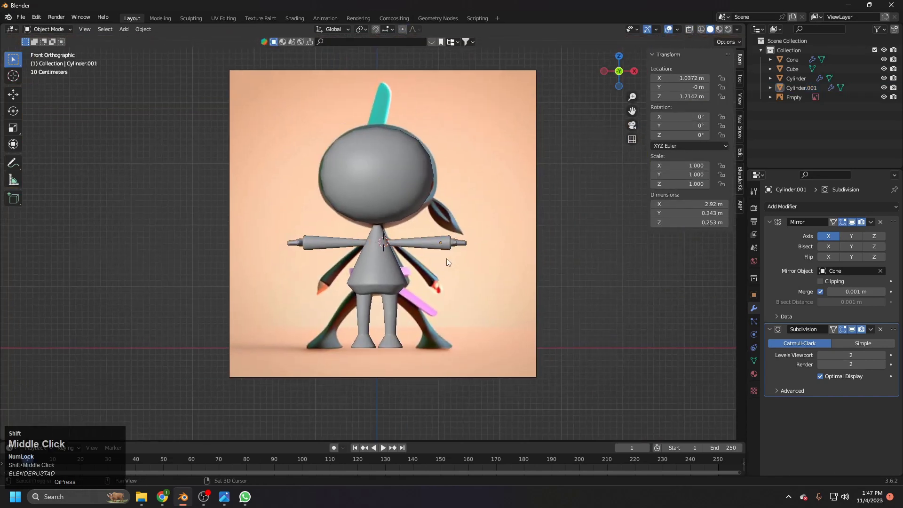
scroll(up, 3)
middle_click(389, 260)
click(377, 277)
middle_click(382, 295)
scroll(up, 3)
scroll(down, 3)
middle_click(381, 272)
scroll(up, 3)
middle_click(403, 240)
key(Tab)
key(z)
scroll(up, 3)
middle_click(414, 262)
key(z)
key(Tab)
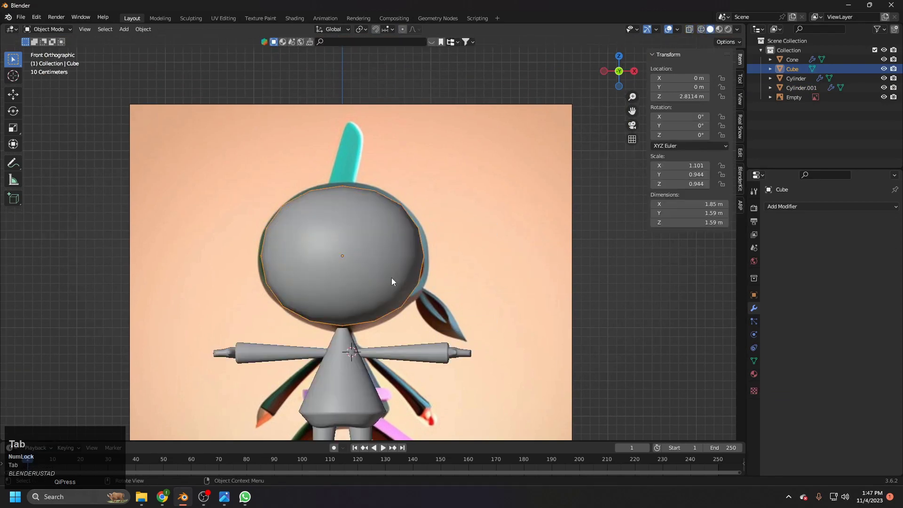
Step: Duplicate the head as a new object kept in place for the visor
key(g)
right_click(438, 271)
key(Tab)
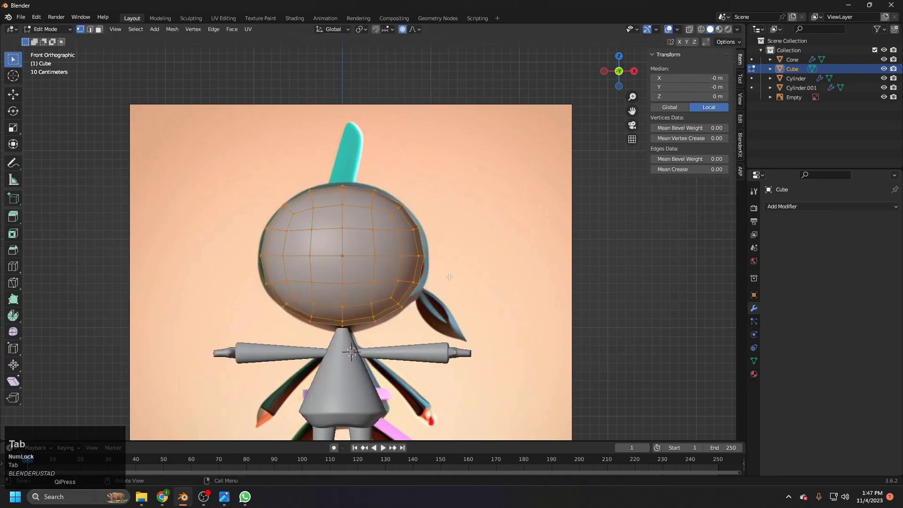
key(shift+d)
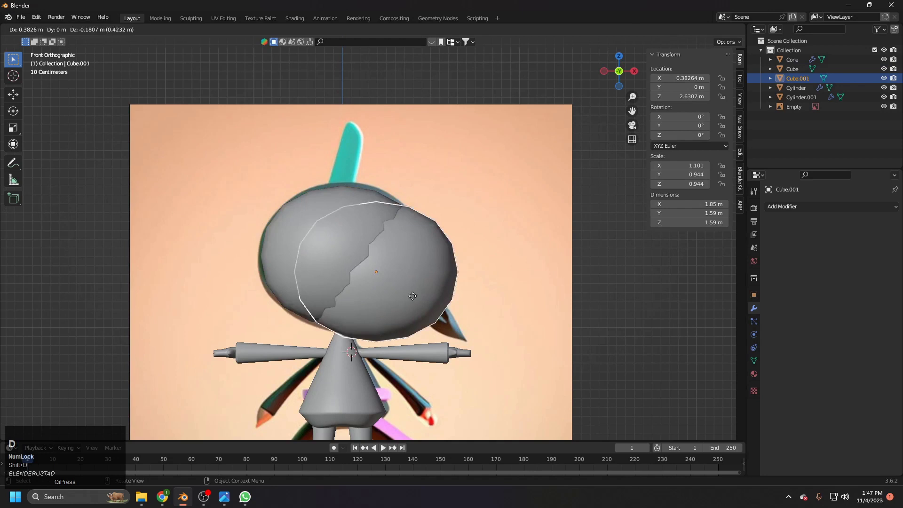
right_click(397, 296)
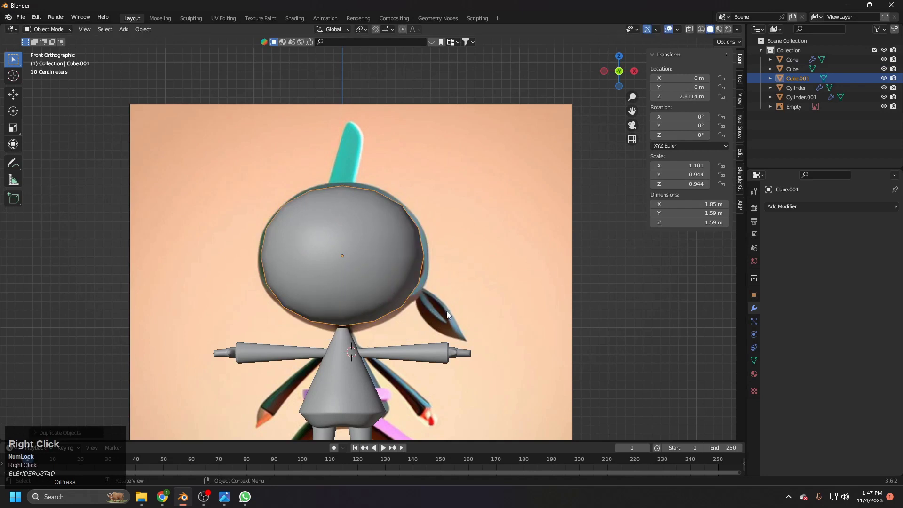
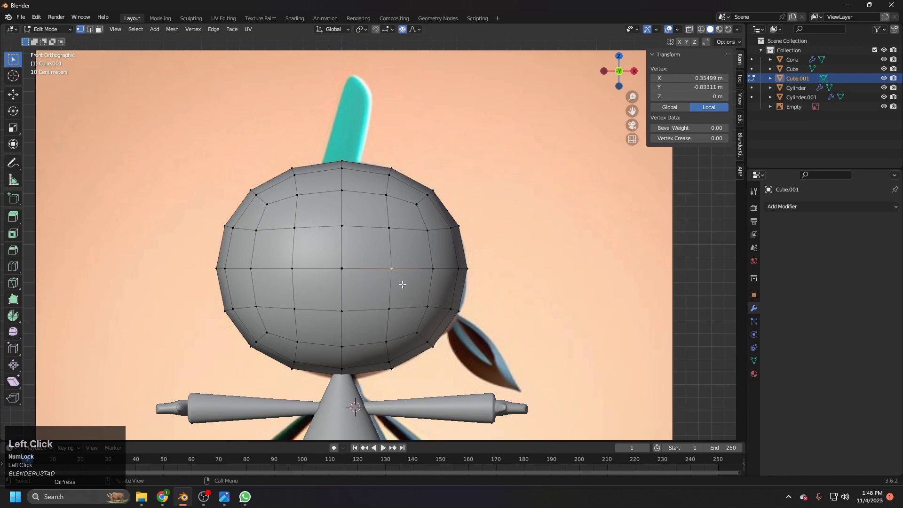
Step: Edge-slide head vertices to fit the reference and pick a side edge to trace the visor band
key(g)
key(g)
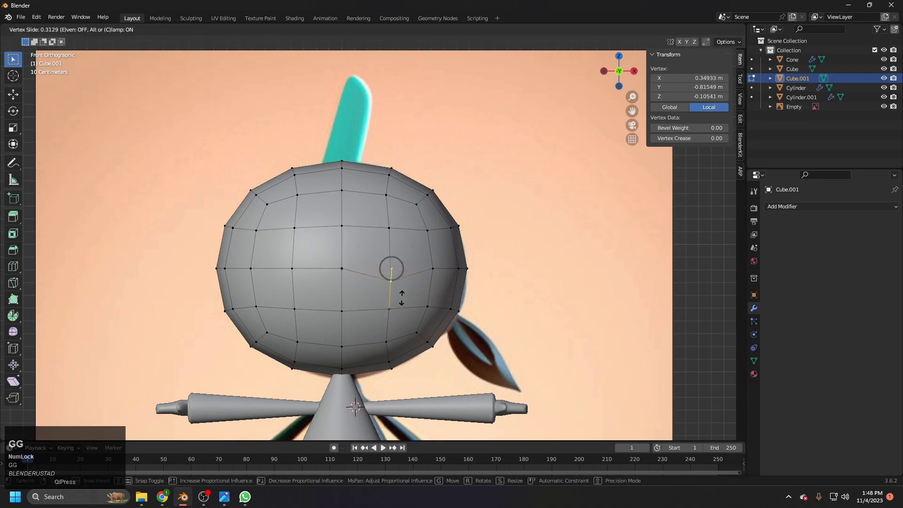
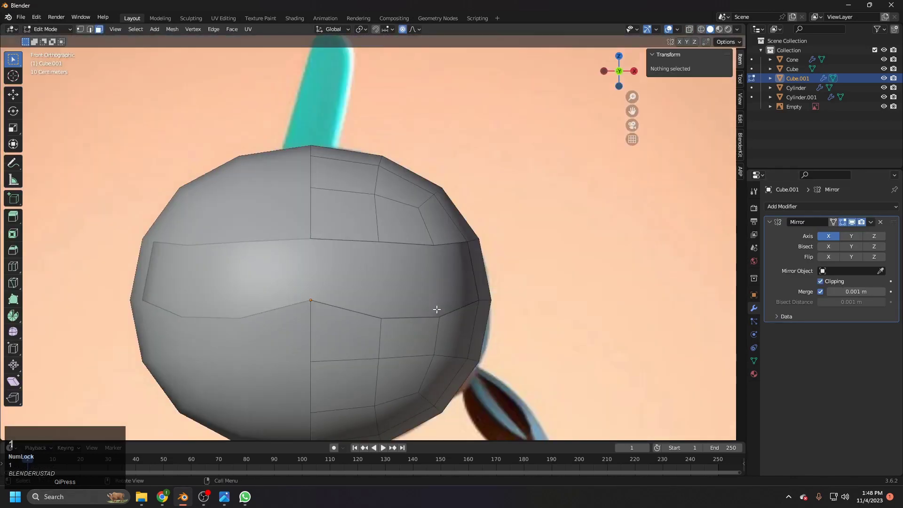
key(ctrl+r)
click(476, 267)
right_click(478, 267)
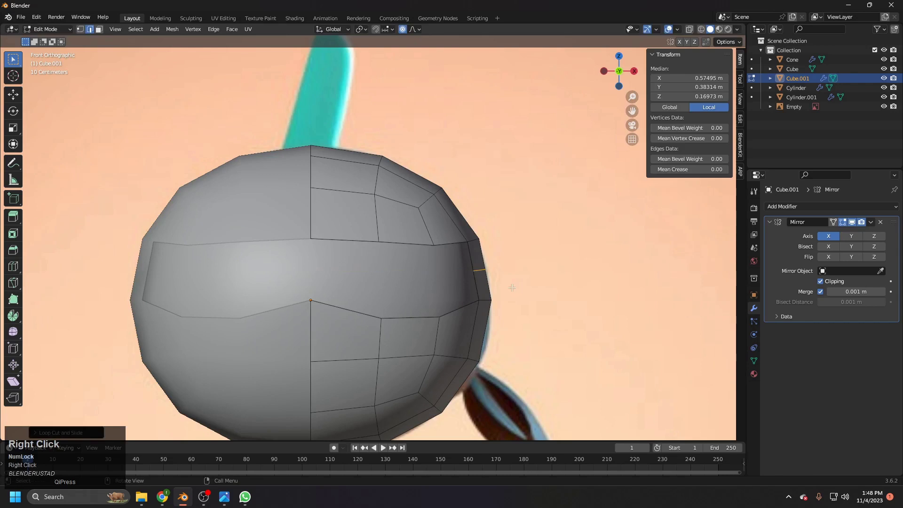
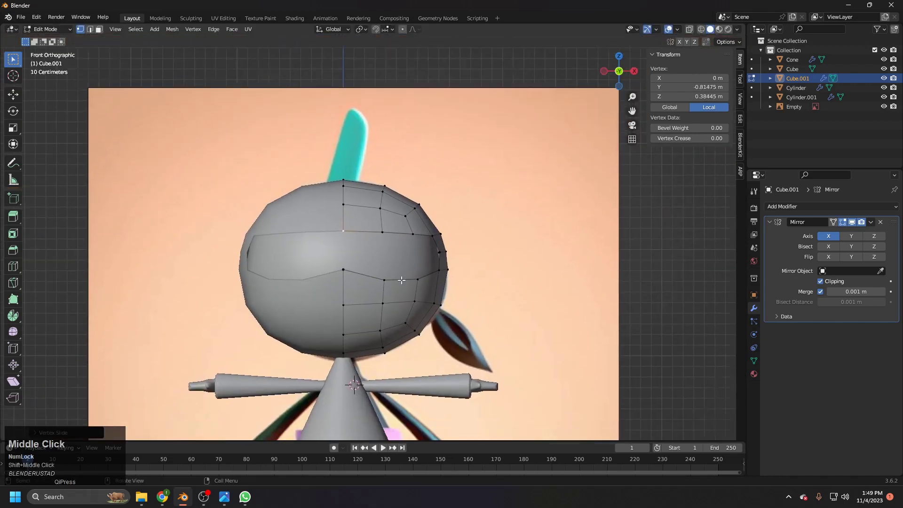
Step: View the head from the side and select a vertex at the visor's side
middle_click(347, 276)
scroll(up, 3)
click(322, 267)
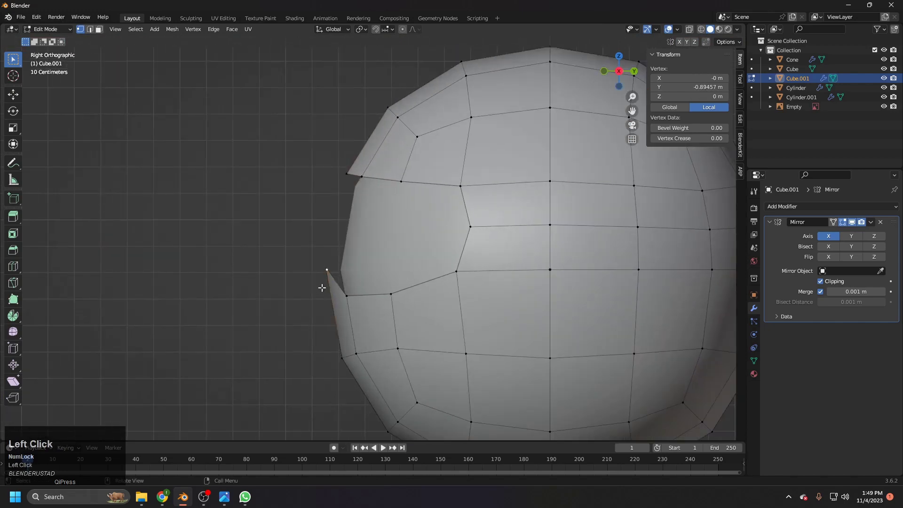
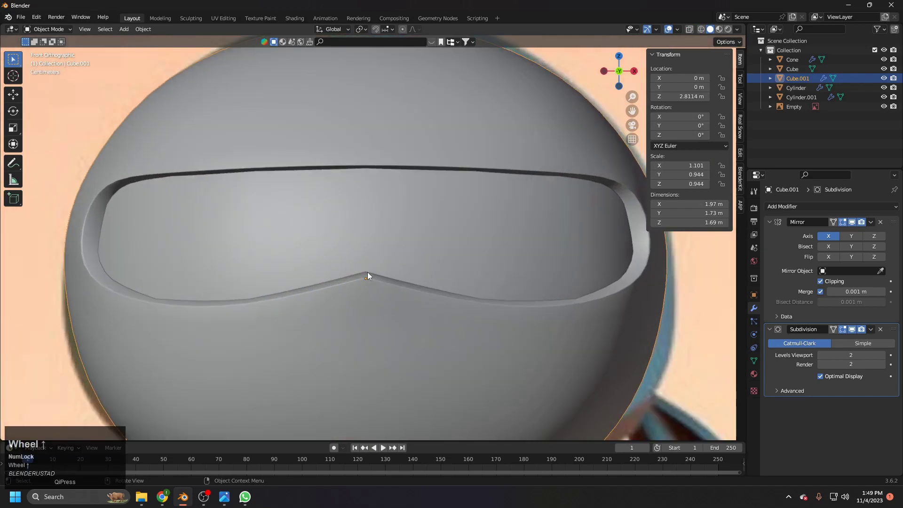
Step: Slide the visor's lower rim edges along Z into place and preview the smoothed head
scroll(up, 3)
middle_click(377, 279)
scroll(down, 3)
scroll(up, 3)
key(Tab)
click(372, 250)
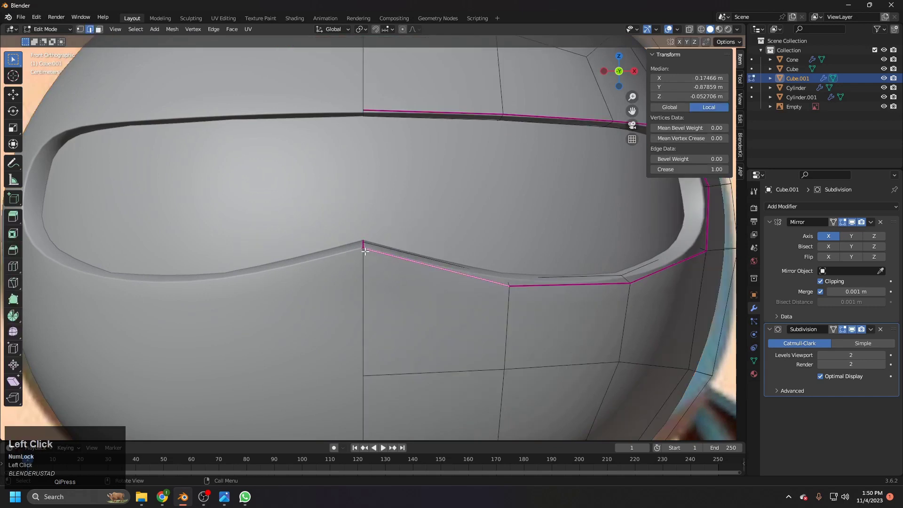
key(g)
key(z)
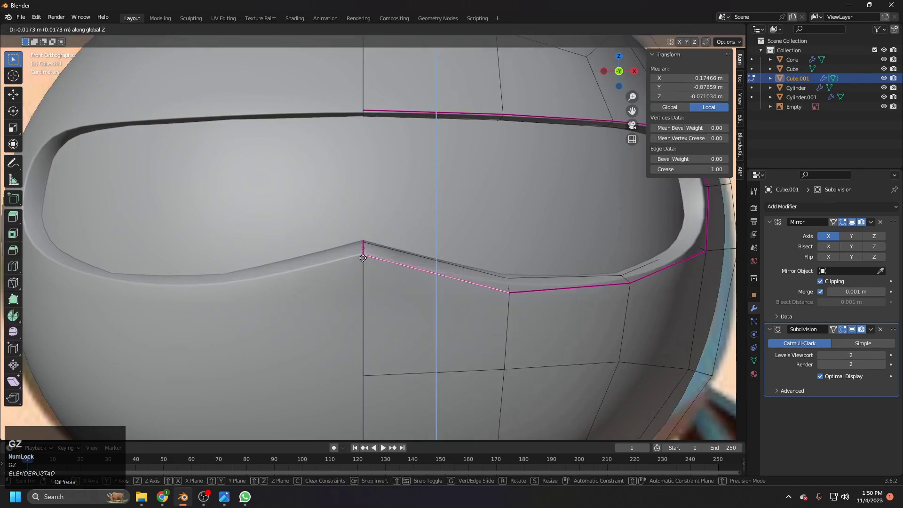
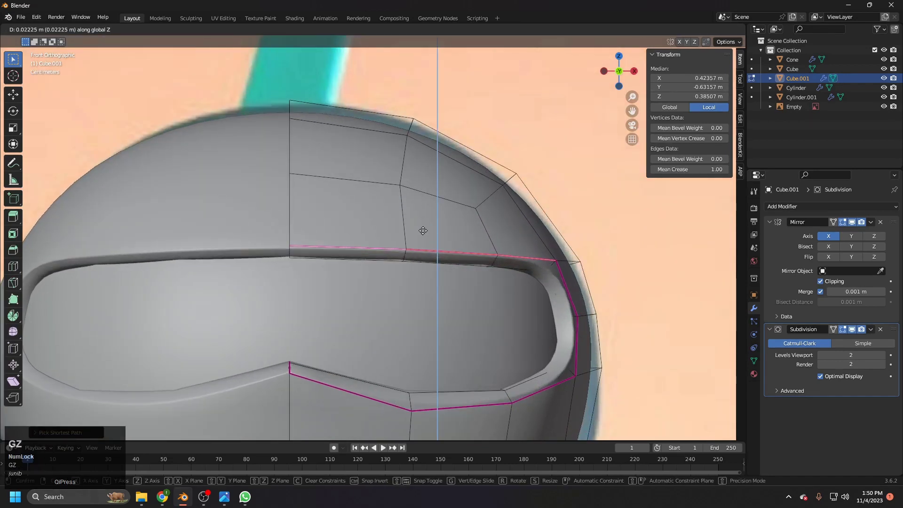
click(421, 222)
key(Tab)
scroll(down, 3)
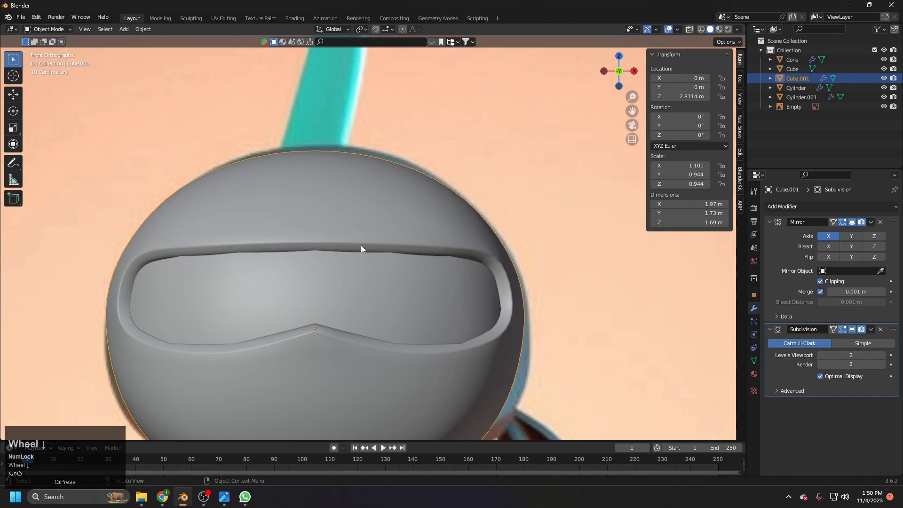
Step: Reselect the visor rim edges in X-ray and slide the lower rim edge along Z to tighten the outline
key(Tab)
scroll(up, 3)
key(a)
key(z)
click(519, 307)
middle_click(514, 316)
scroll(up, 3)
click(477, 270)
middle_click(482, 279)
key(z)
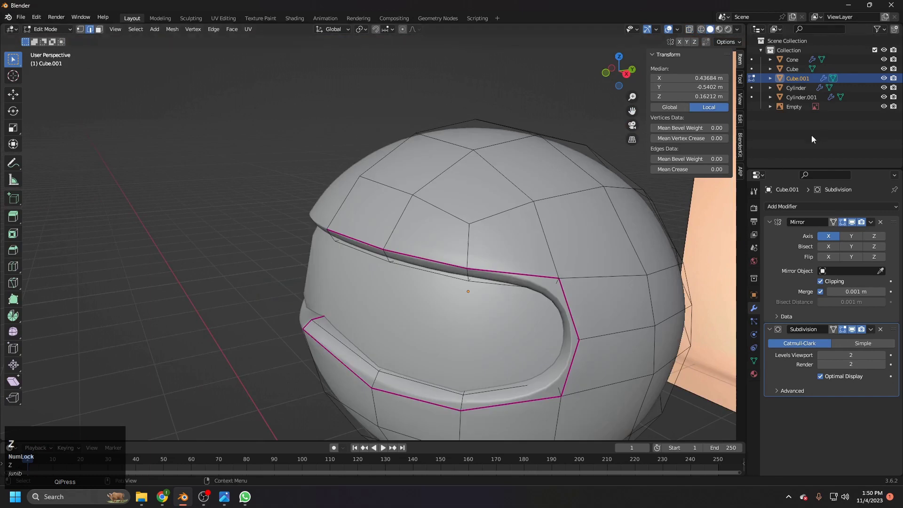
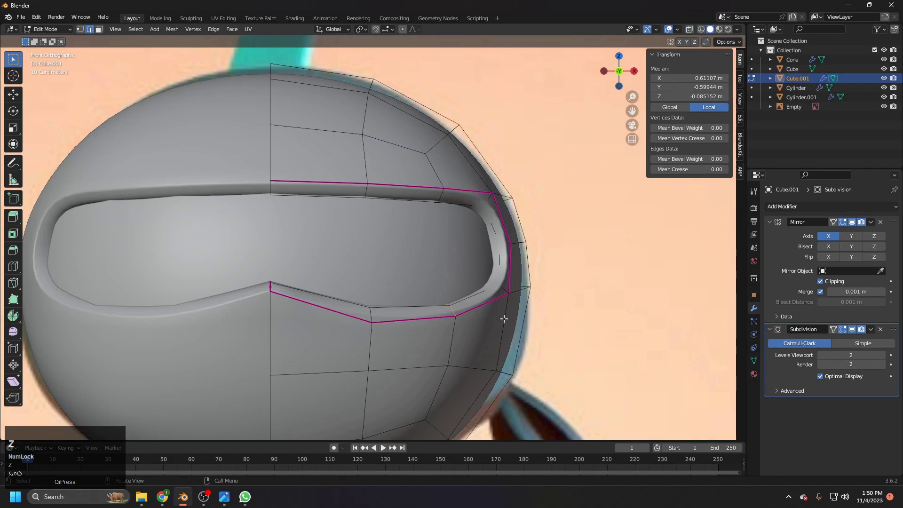
key(g)
key(z)
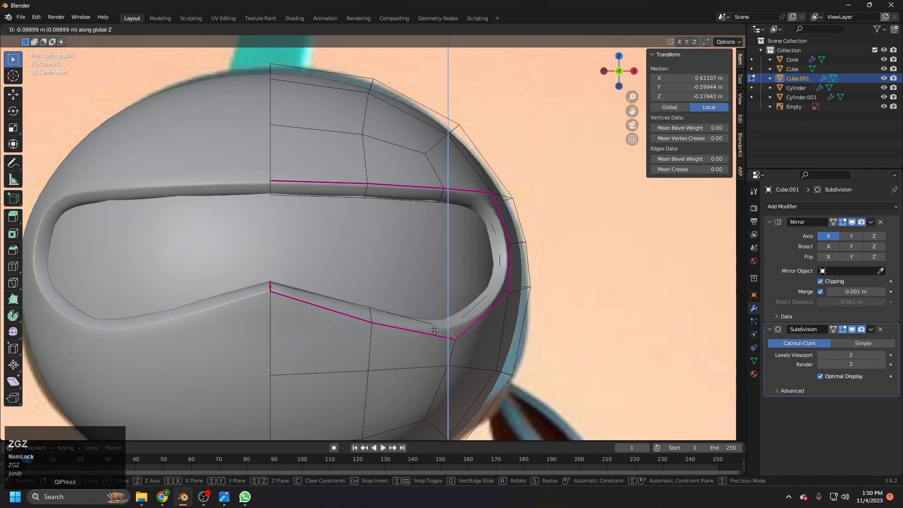
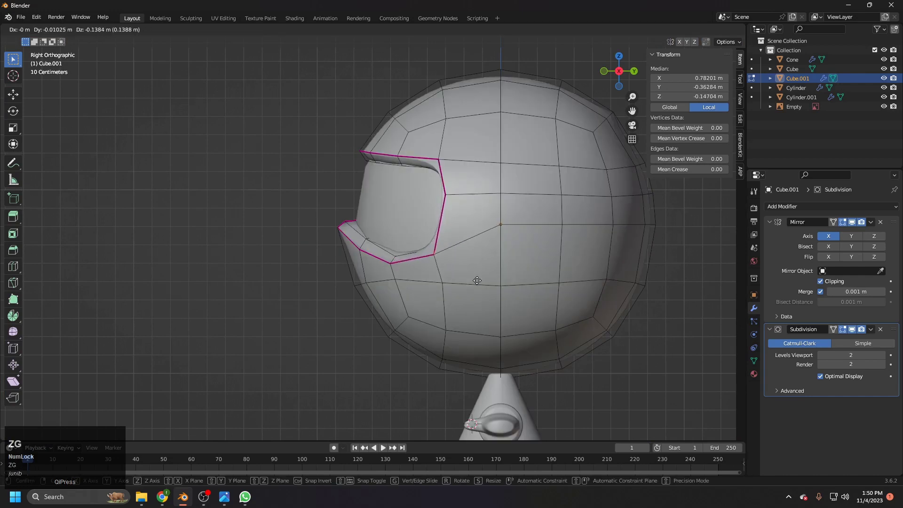
click(479, 275)
Step: From the side view, nudge the rim vertices along X, then check the recessed visor in object mode
key(1)
key(g)
key(x)
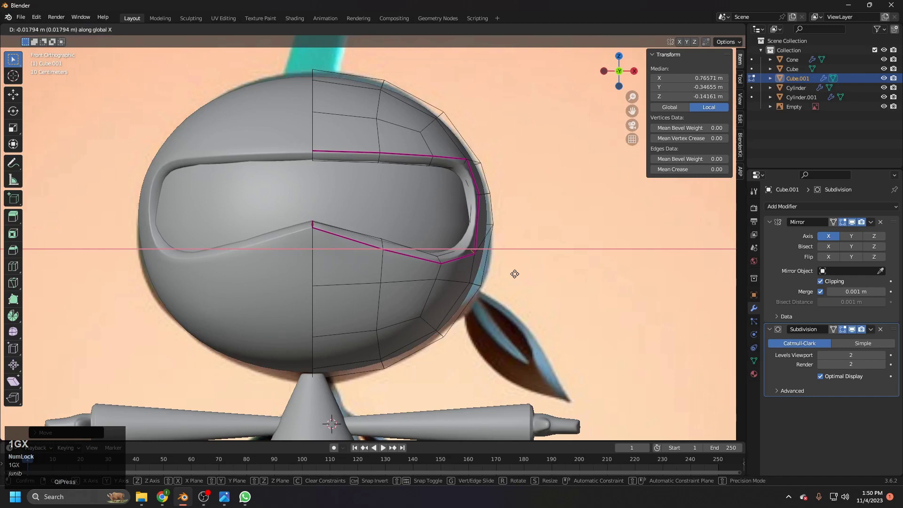
right_click(520, 273)
key(g)
key(x)
click(518, 273)
key(Tab)
scroll(down, 3)
click(608, 284)
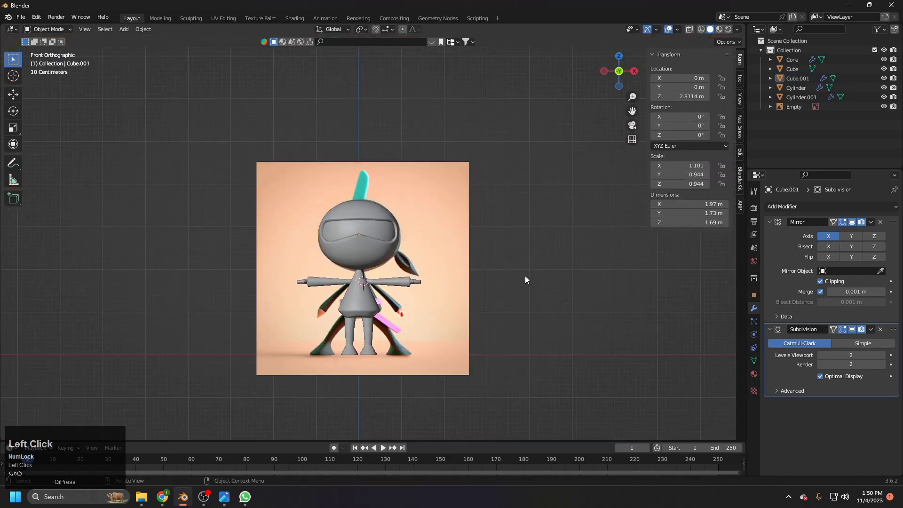
Step: Select the visor's side rim edges and begin sliding them downward along Z
scroll(up, 3)
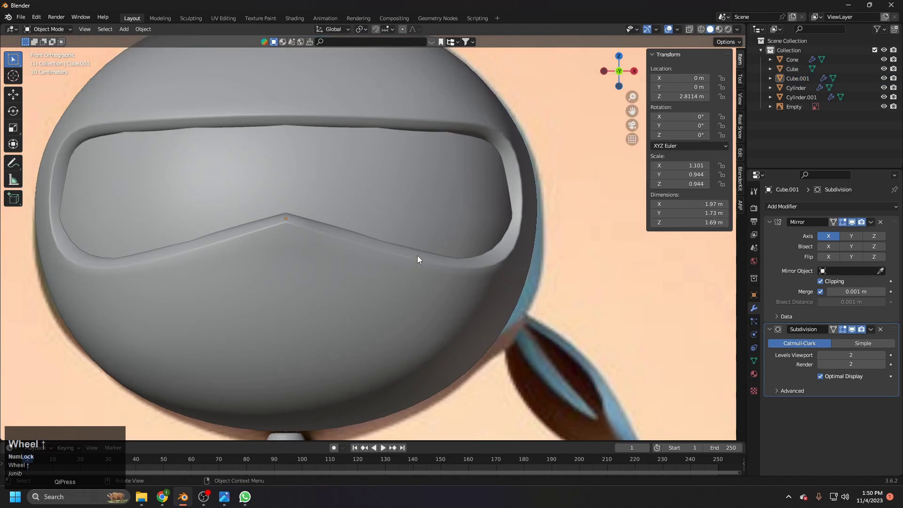
click(398, 281)
scroll(down, 3)
middle_click(420, 251)
scroll(up, 3)
key(Tab)
click(478, 252)
click(480, 253)
key(g)
key(z)
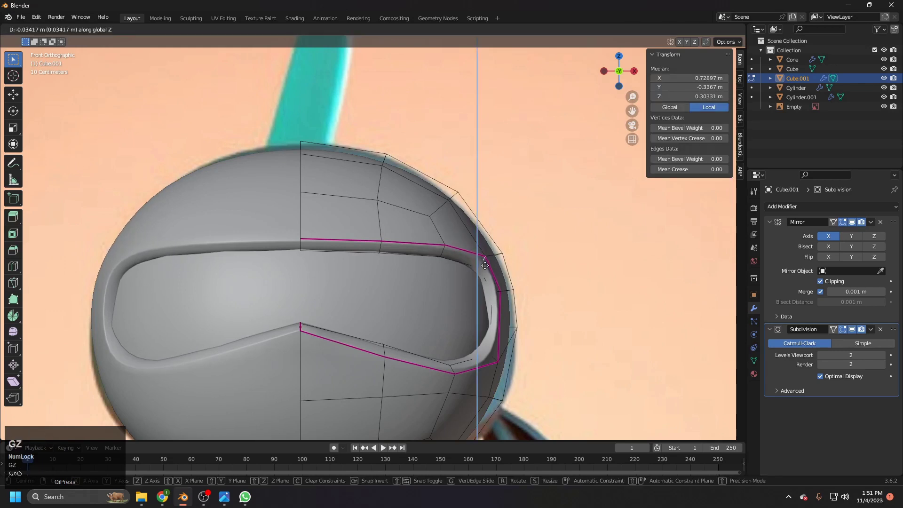
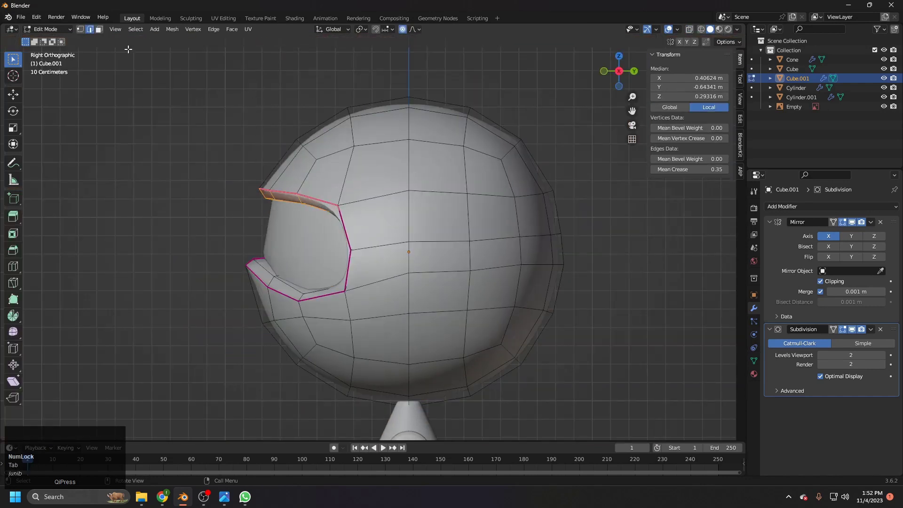
Step: Dissolve the extra edge loop running across the lower head
key(z)
middle_click(283, 163)
click(288, 178)
key(g)
right_click(342, 210)
key(z)
middle_click(332, 328)
double_click(323, 312)
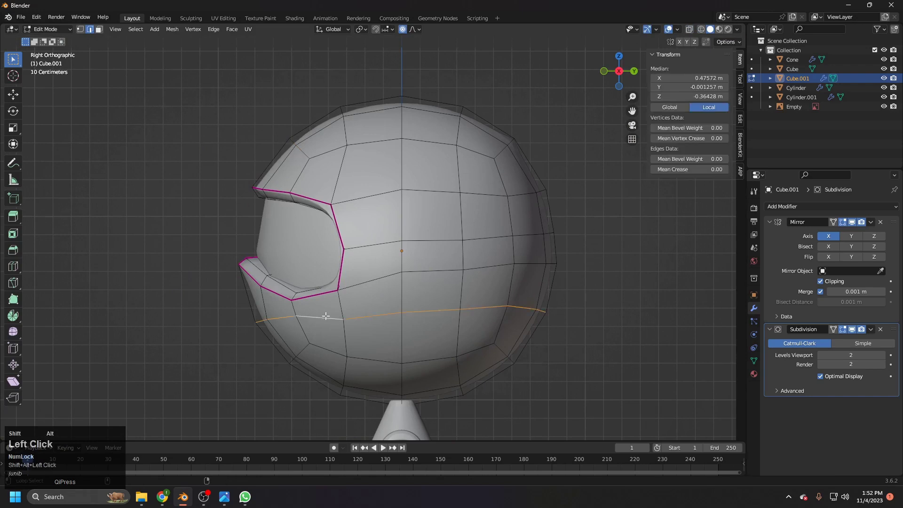
key(x)
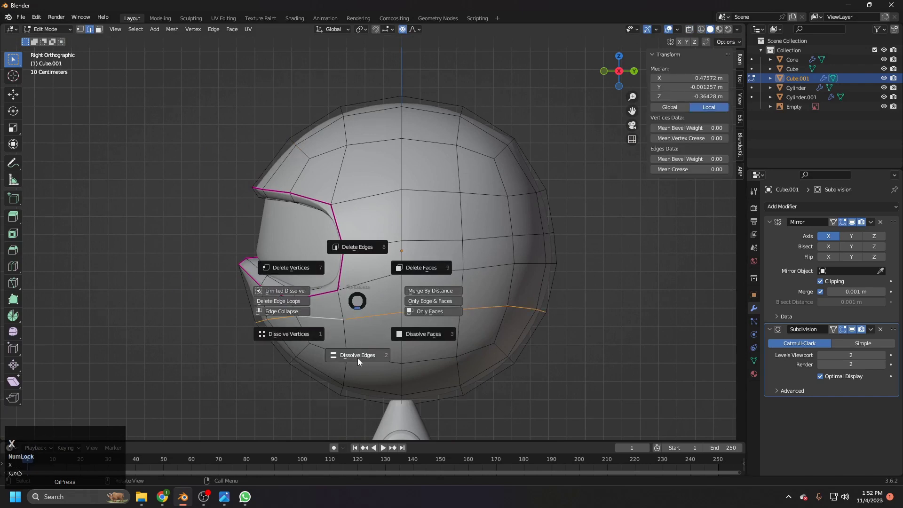
click(363, 360)
Step: In X-ray, select the visor's inner rim faces and start moving them along Z with proportional falloff
key(z)
click(212, 183)
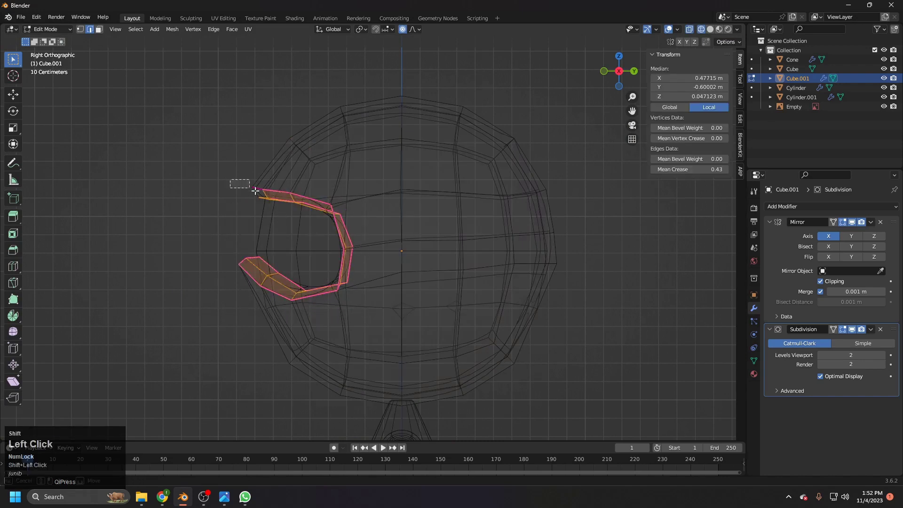
key(z)
key(g)
key(z)
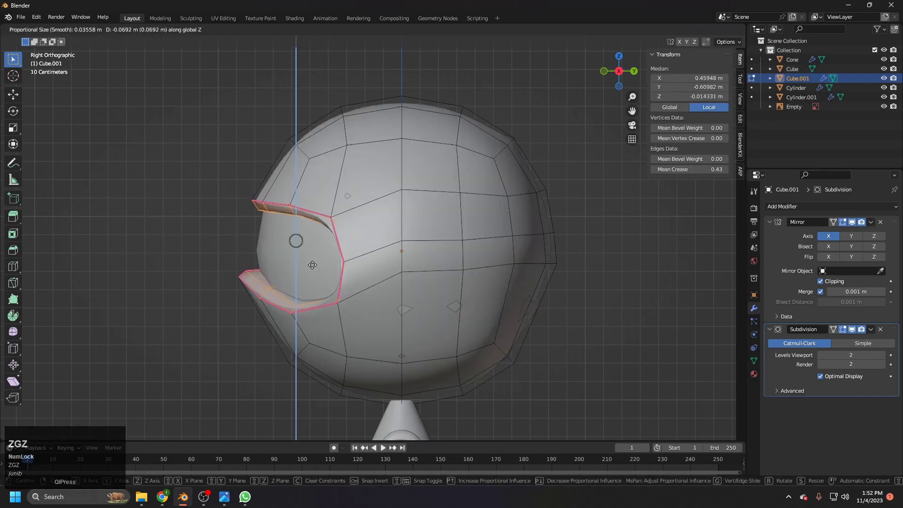
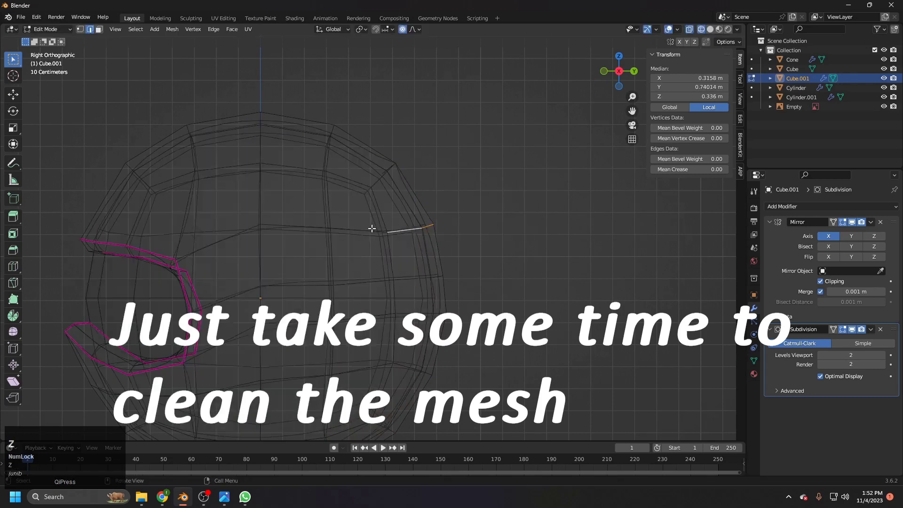
Step: Confirm the visor rim move and select the stray edge on the head's side for cleanup
key(g)
click(427, 222)
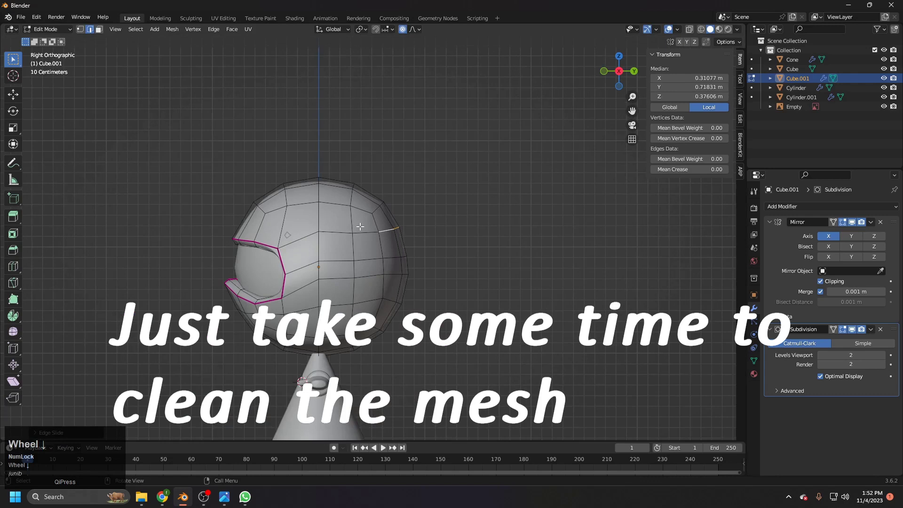
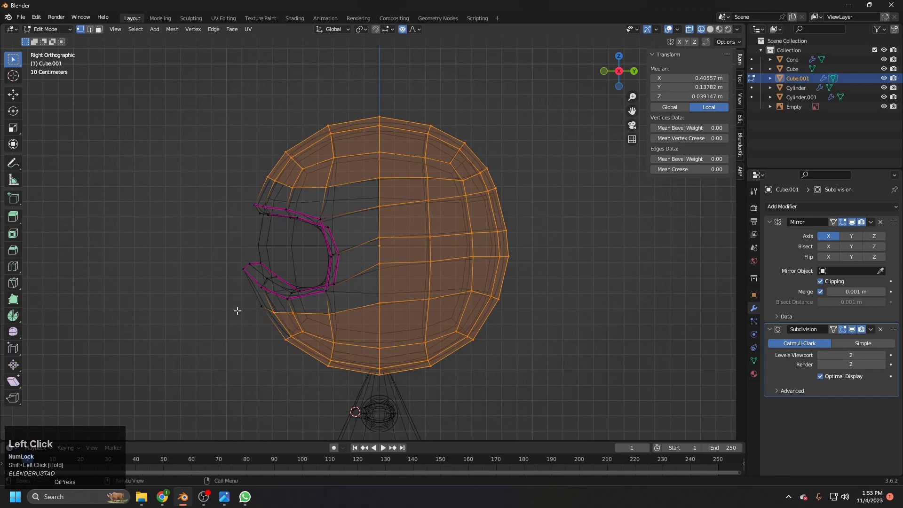
Step: Scale the back of the head outward excluding Z and confirm the enlarged shape
key(shift+z)
key(s)
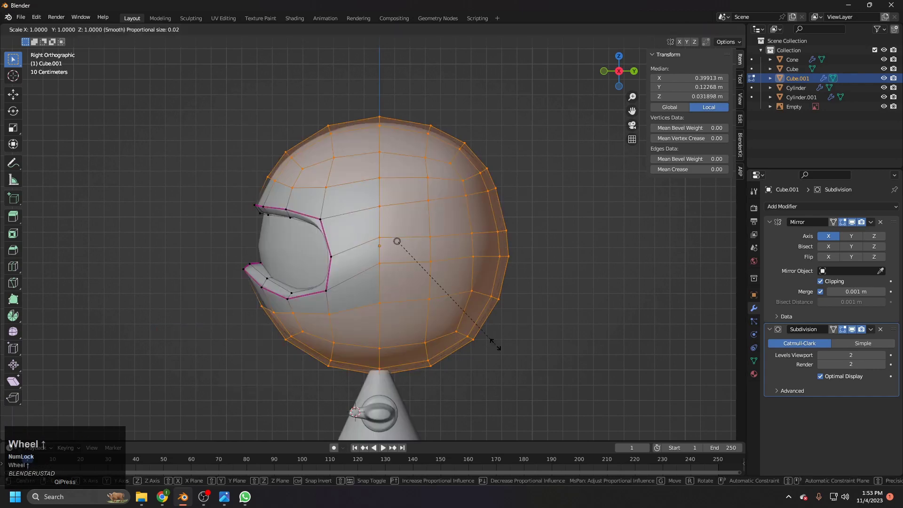
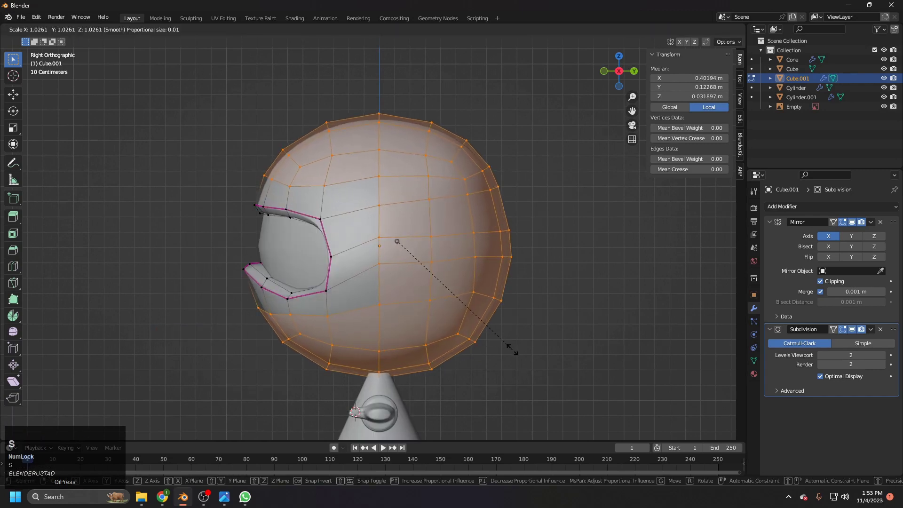
click(512, 346)
right_click(449, 280)
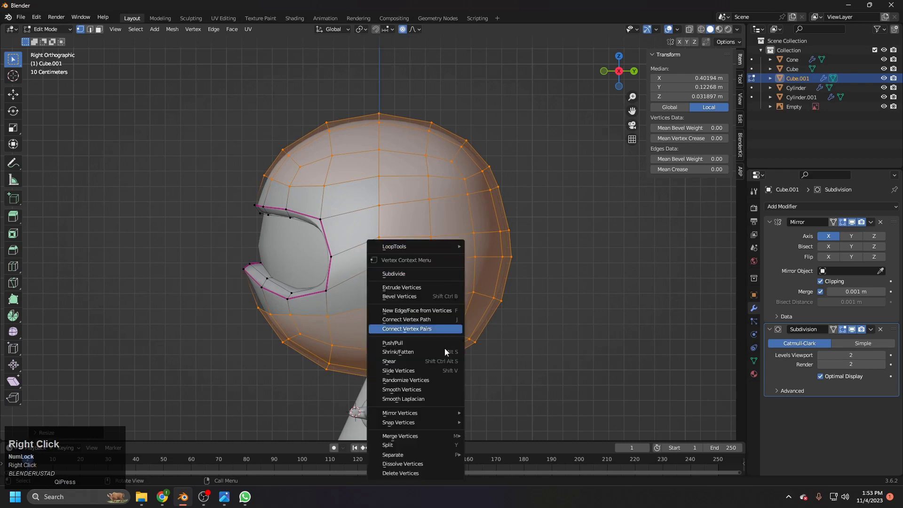
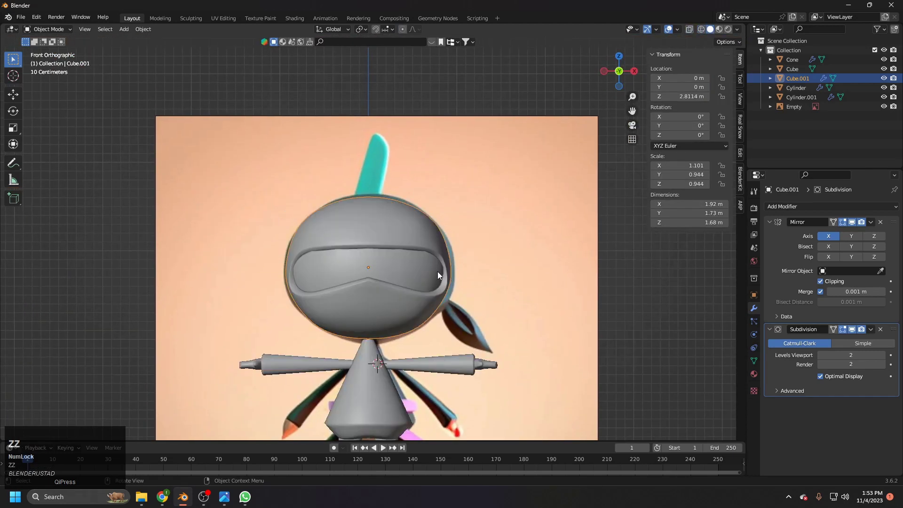
Step: Select the top head vertices and raise them along Z with proportional falloff
key(Tab)
click(370, 194)
click(371, 188)
key(z)
click(361, 174)
key(z)
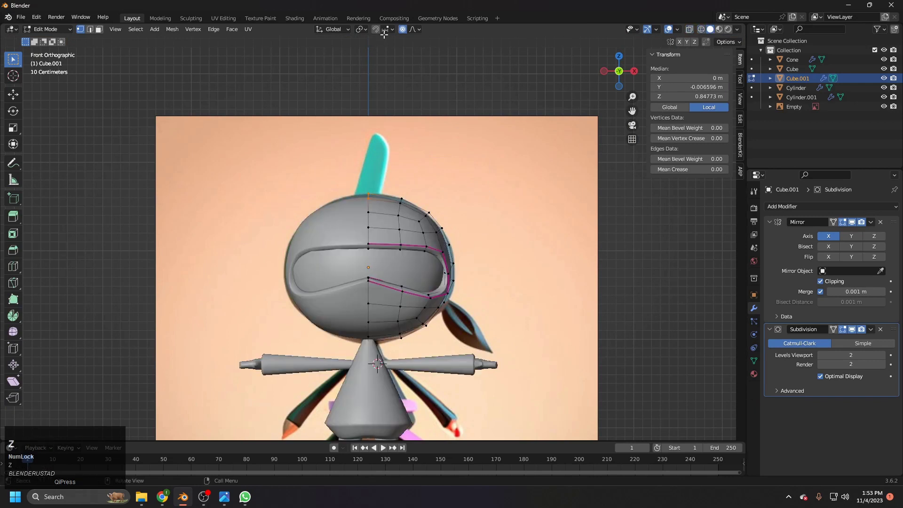
key(g)
key(z)
scroll(down, 3)
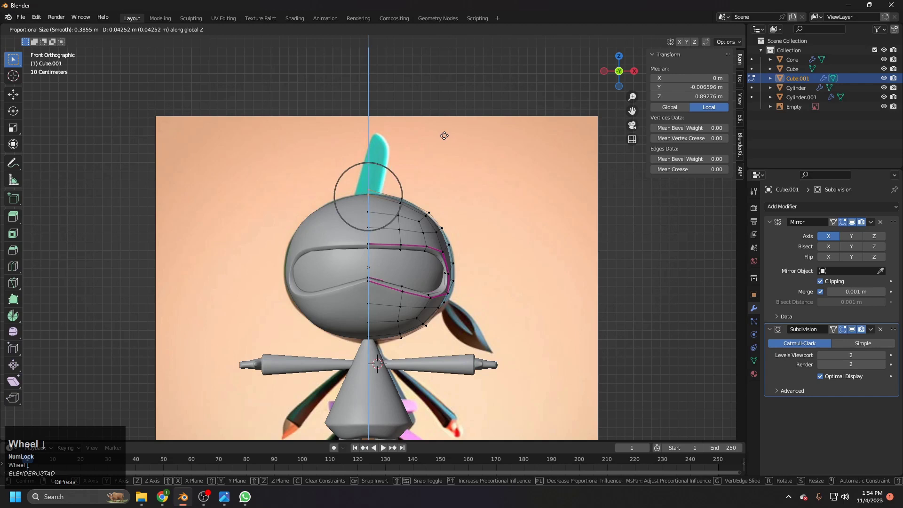
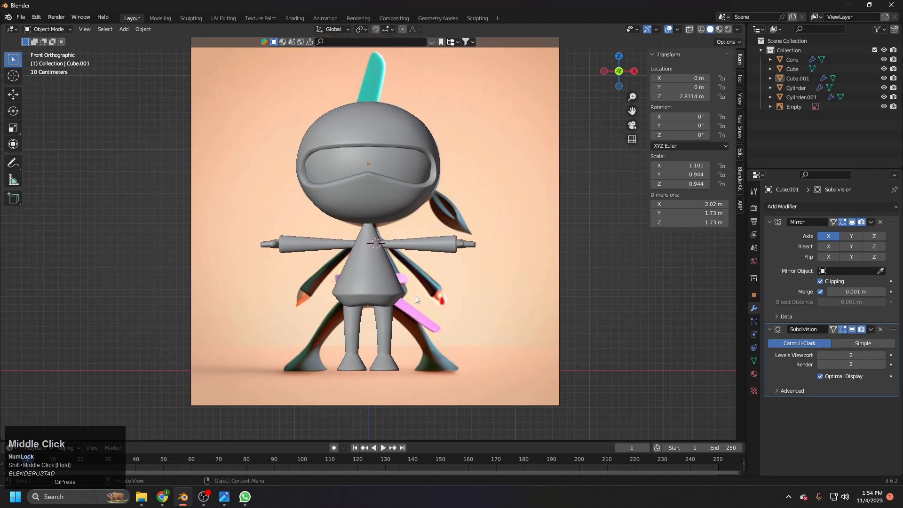
Step: Pan the view down to frame the body cone for the loop cut
middle_click(411, 288)
drag(427, 250, 426, 212)
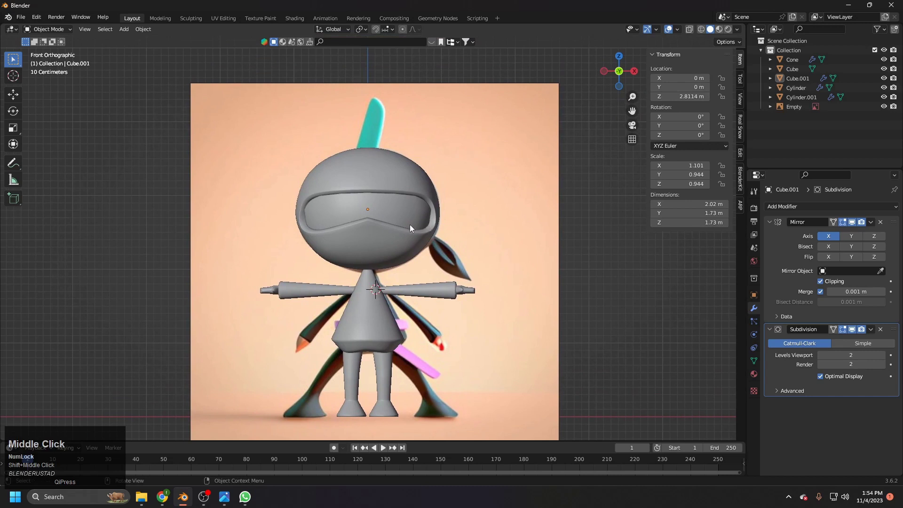
drag(416, 246, 412, 235)
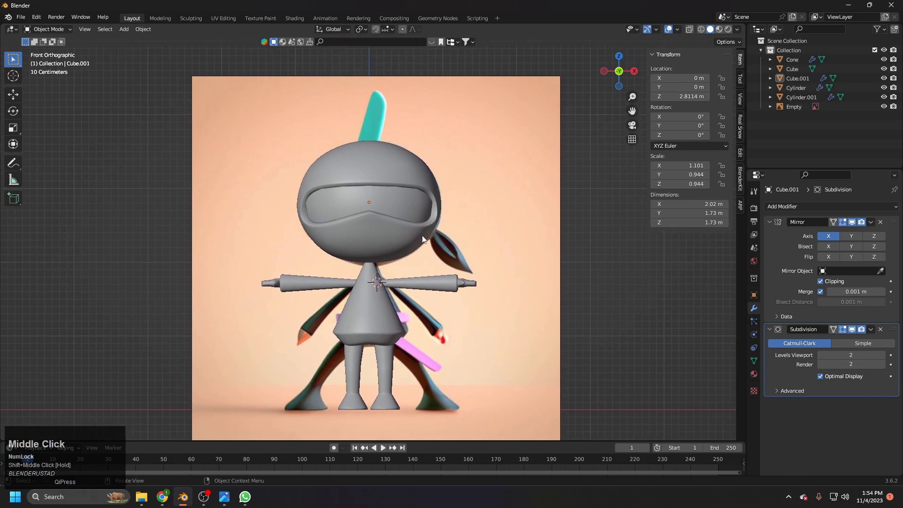
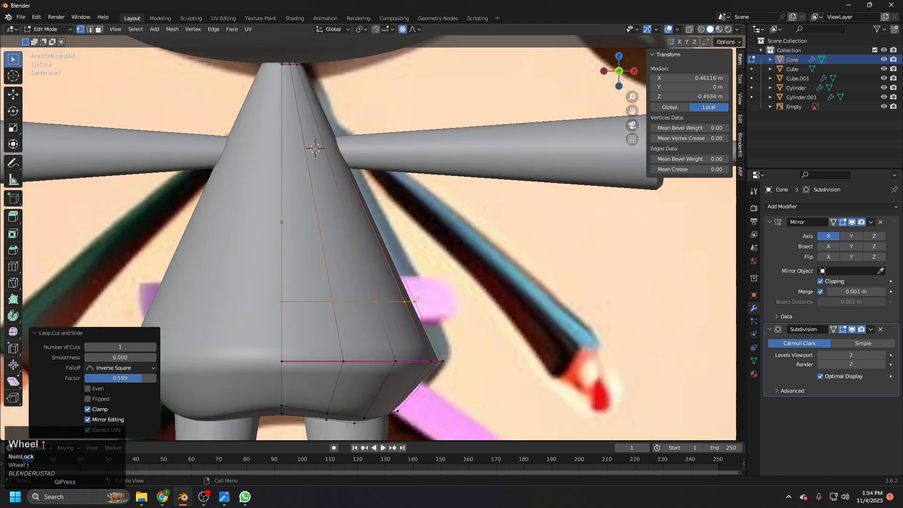
Step: Bevel the new lower edge loop on the cone into a band of faces
key(ctrl+Num_Lock)
scroll(up, 3)
key(ctrl+b)
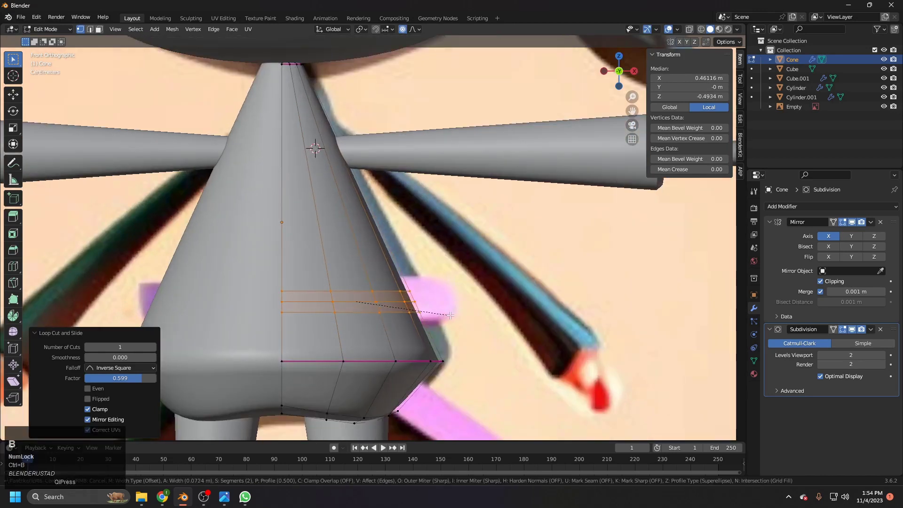
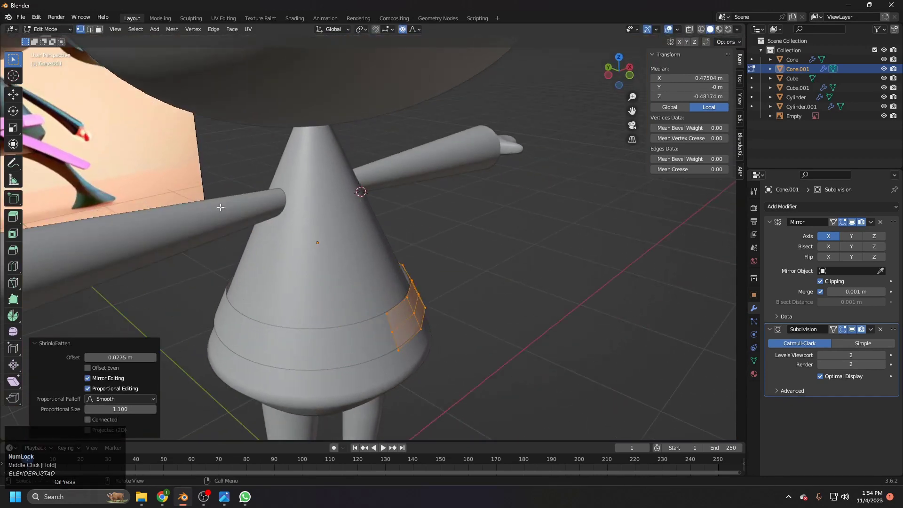
Step: Confirm the fattened belt band, orbit to inspect it and clear the selection
click(93, 32)
scroll(up, 3)
middle_click(410, 317)
click(375, 307)
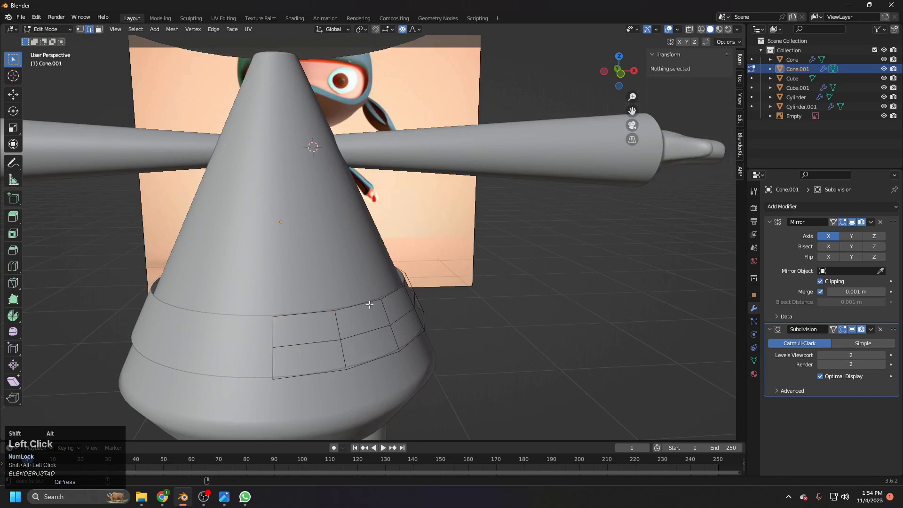
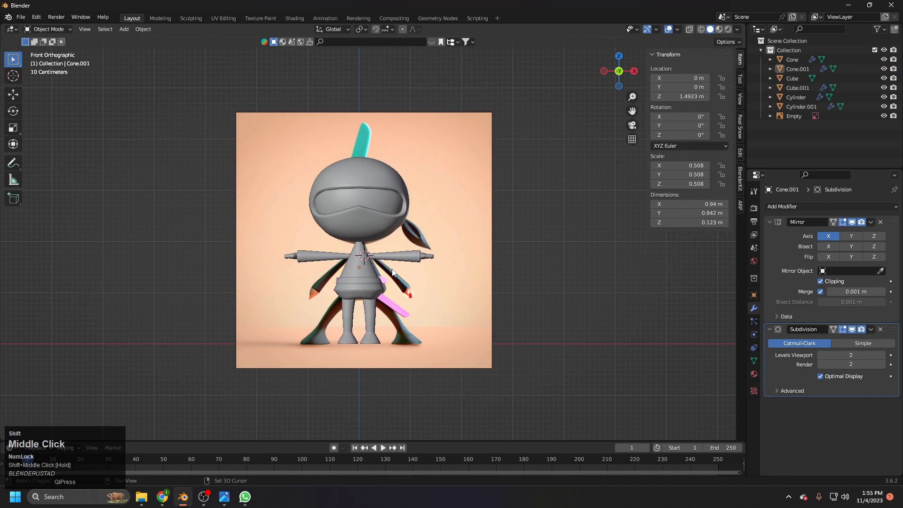
Step: Recentre the view and select the visor piece inside the head for editing
drag(395, 253, 399, 262)
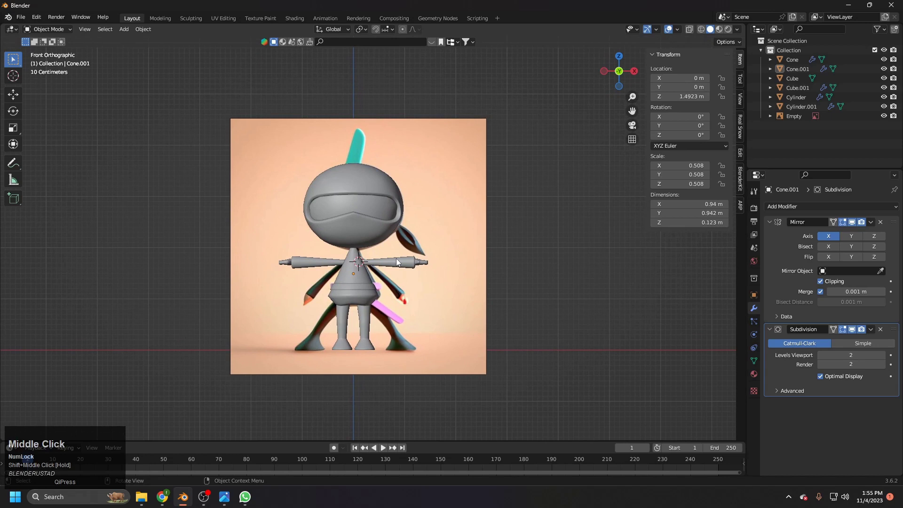
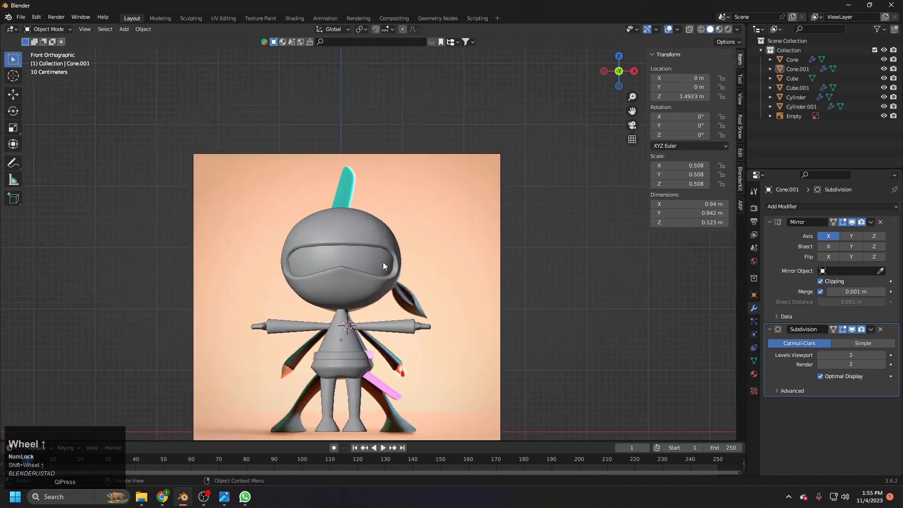
click(382, 270)
key(g)
right_click(348, 282)
Step: Select all visor geometry in face select mode and zoom in on the eye area
key(Tab)
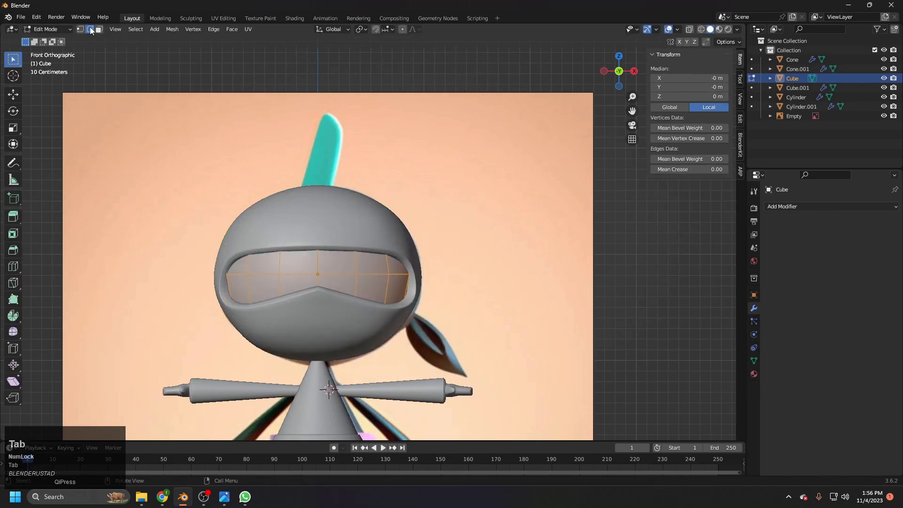
click(84, 33)
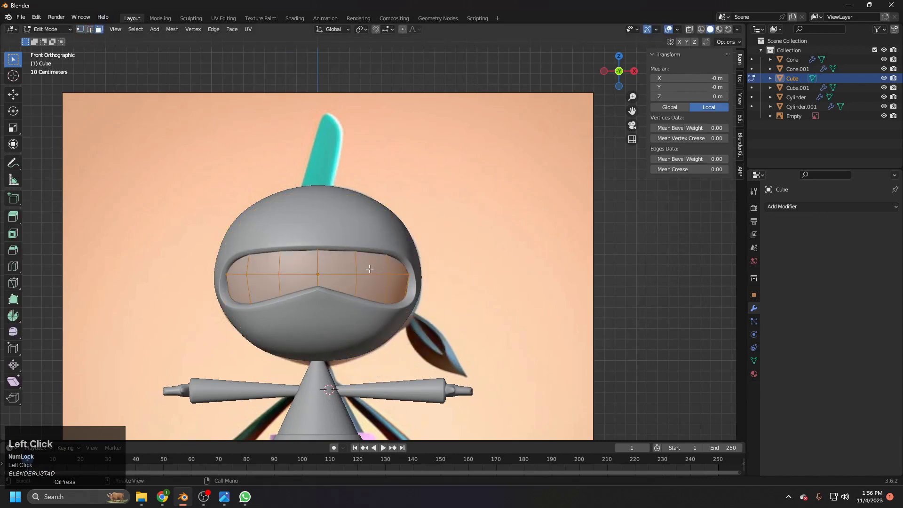
middle_click(376, 297)
scroll(up, 3)
scroll(down, 3)
middle_click(401, 327)
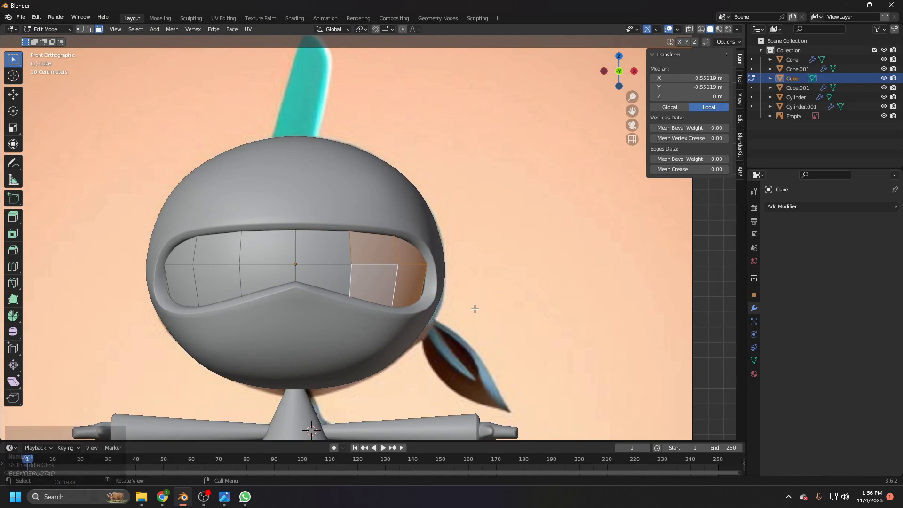
Step: Extrude the right eye face and scale it down to about 0.79
key(e)
text(es)
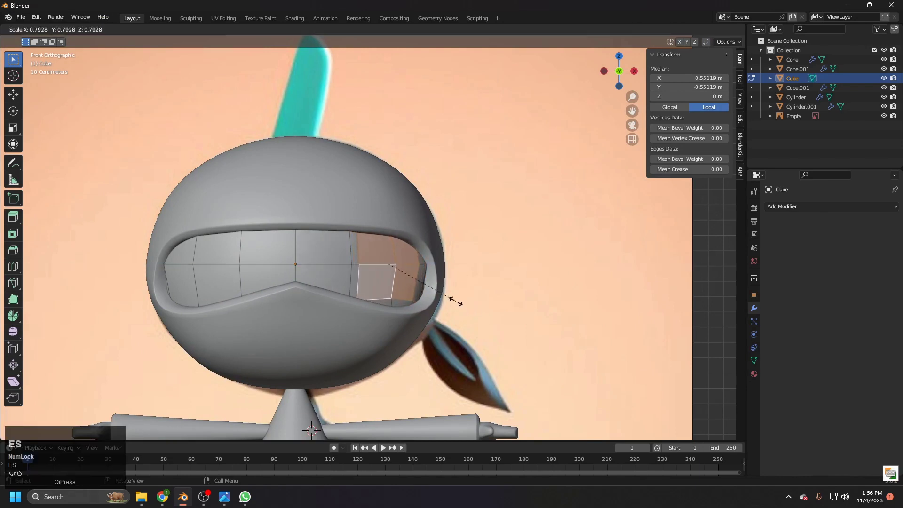
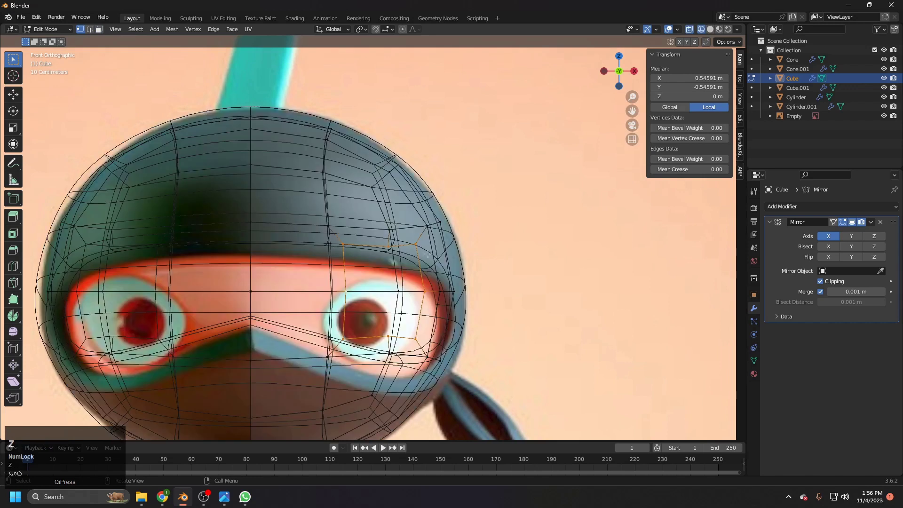
Step: Enable the LoopTools add-on from Preferences by searching 'loop'
right_click(395, 253)
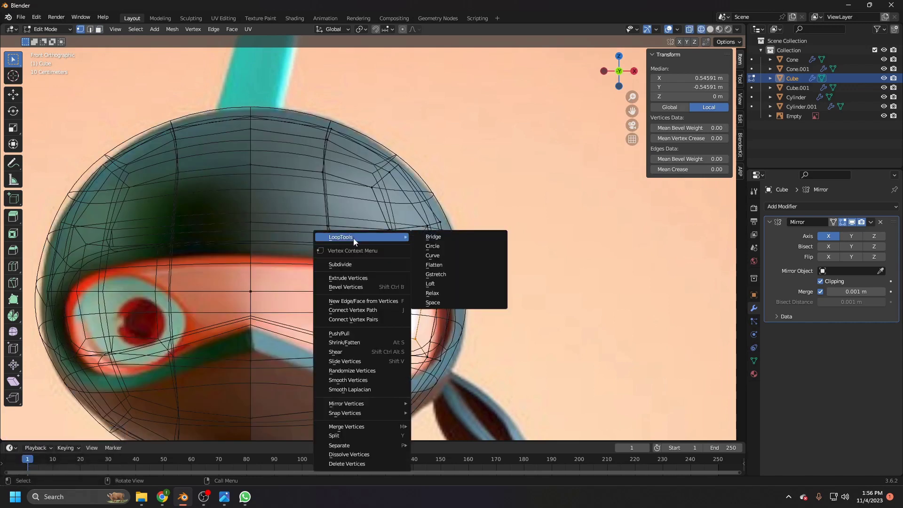
click(48, 22)
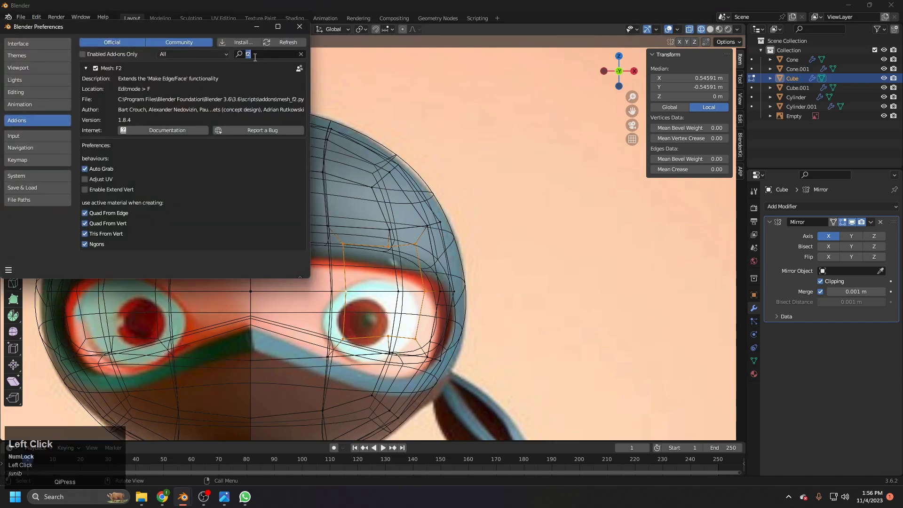
text(loop)
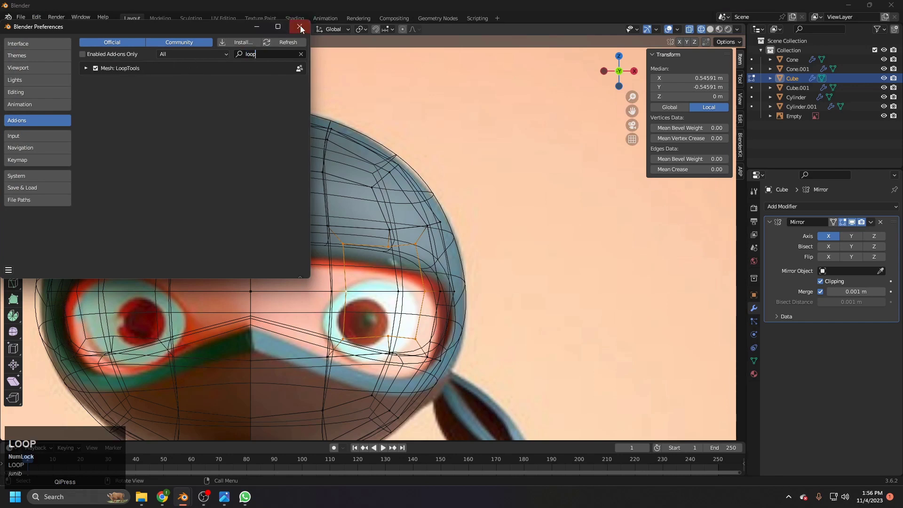
click(300, 31)
Step: Bring up LoopTools operations from the context menu for the eye socket
right_click(383, 254)
click(445, 247)
Step: Round the eye-socket loop into a circle, turn off X-ray and push it inward along Z
key(z)
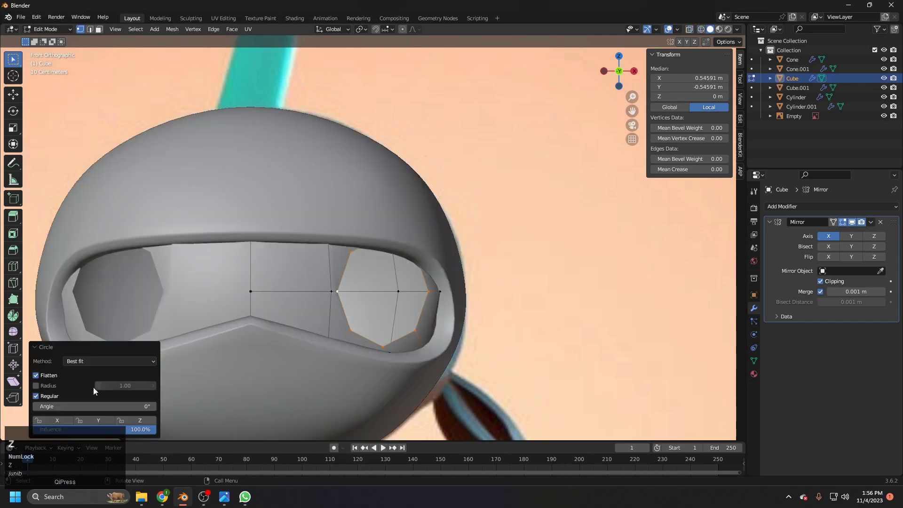
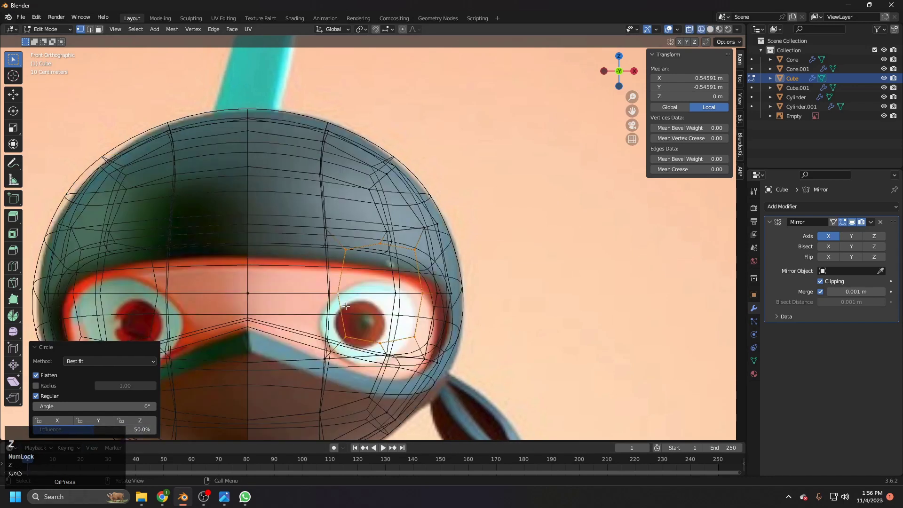
key(z)
key(g)
key(z)
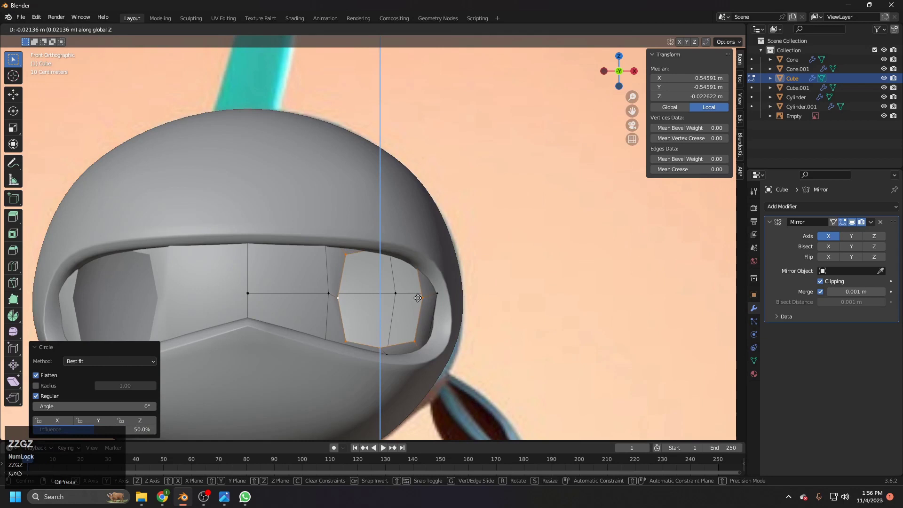
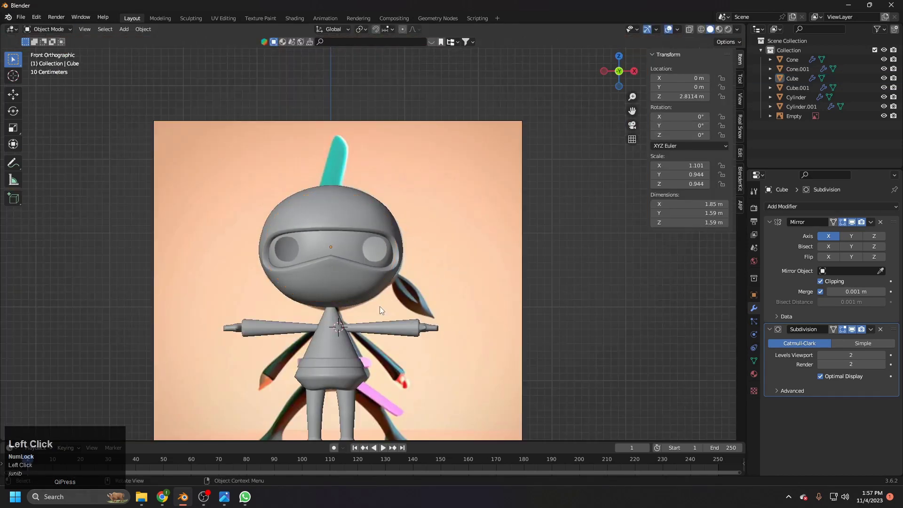
Step: Inspect the rounded eye sockets from the side view in Object Mode
middle_click(447, 297)
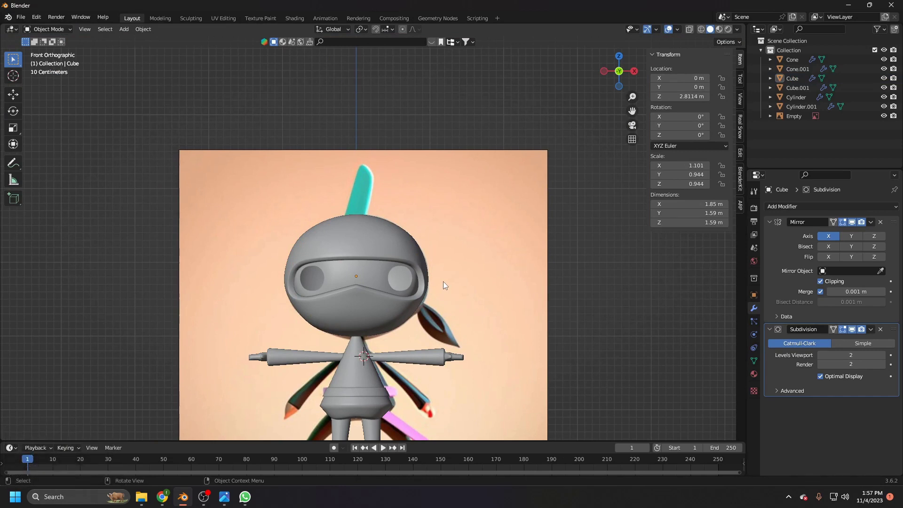
key(3)
scroll(up, 3)
middle_click(364, 269)
click(359, 275)
key(Tab)
middle_click(361, 251)
Step: Return to front view, re-enter Edit Mode and grab the eye-socket edge loop
key(1)
key(Tab)
scroll(down, 3)
click(613, 251)
scroll(up, 3)
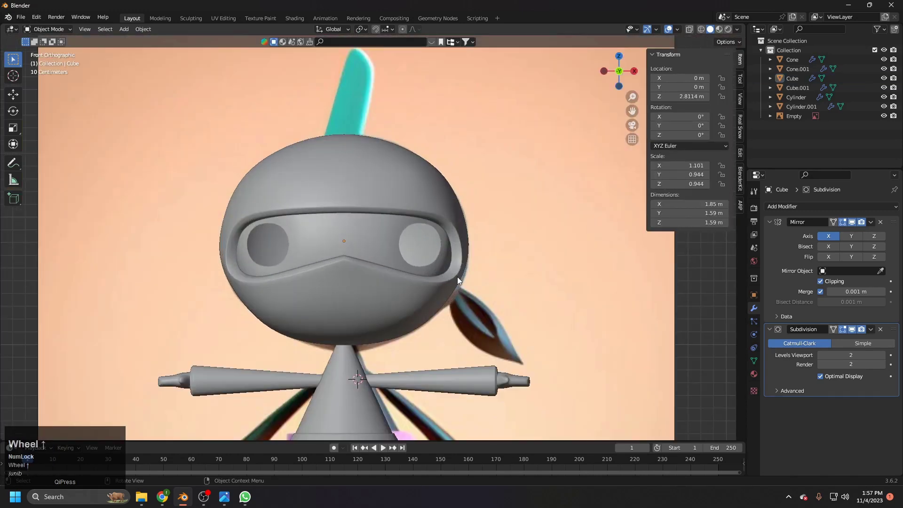
scroll(down, 3)
drag(447, 301, 441, 272)
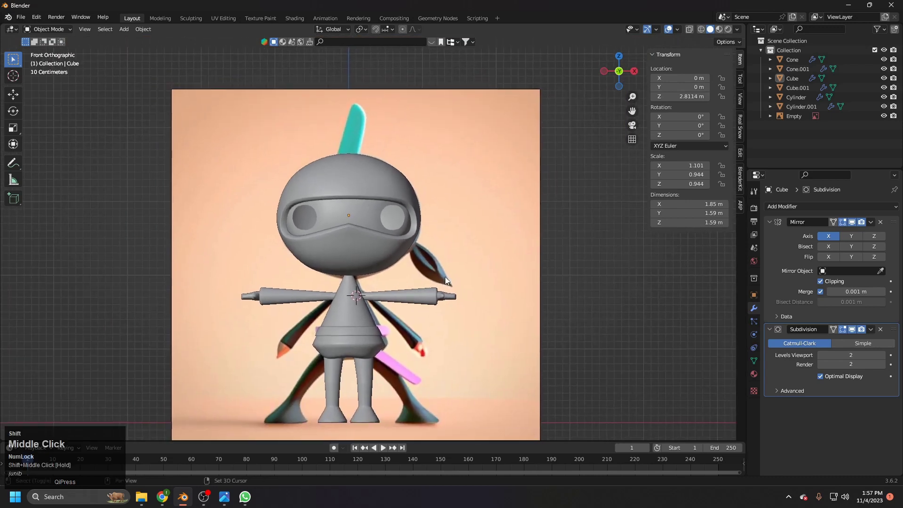
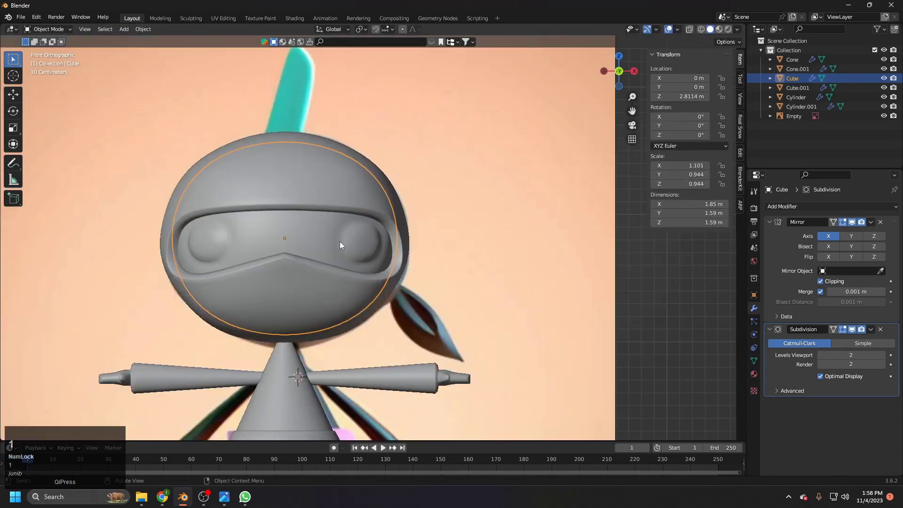
Step: Slide the inner eye ring toward the outer rim to widen the round socket
scroll(up, 3)
key(Tab)
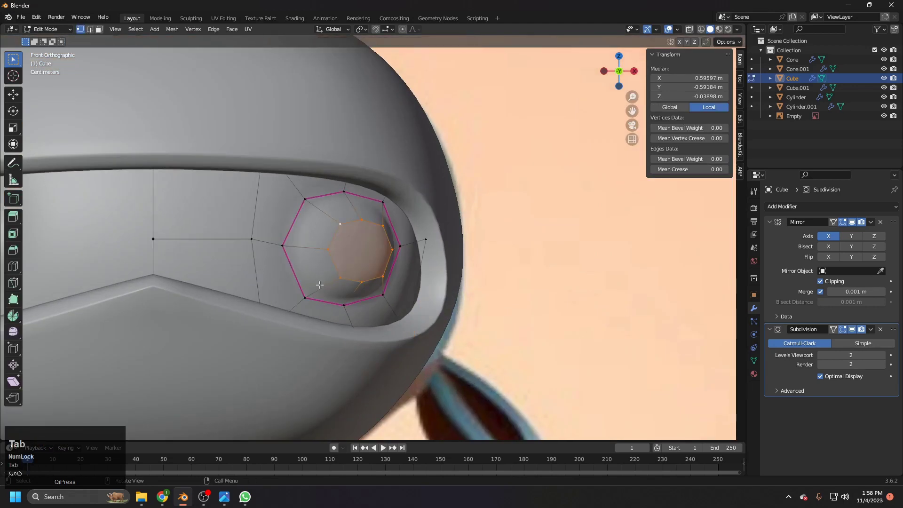
key(ctrl+r)
click(317, 242)
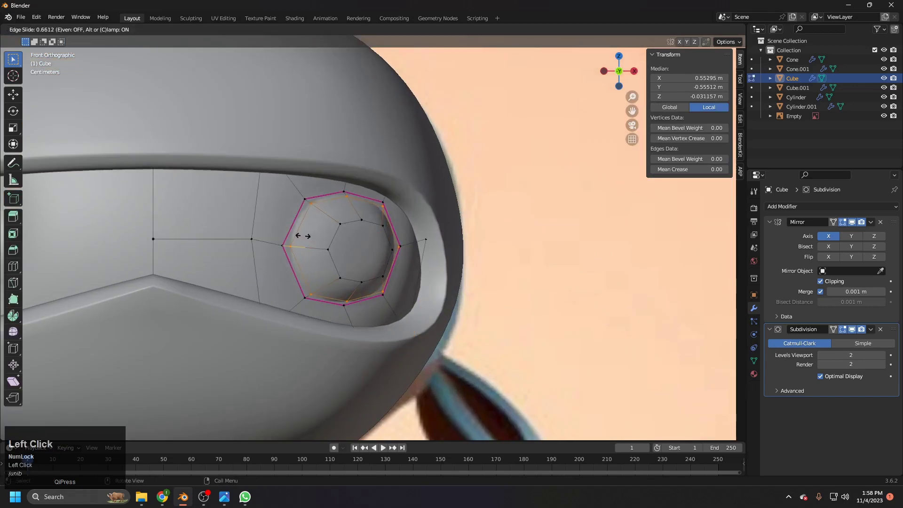